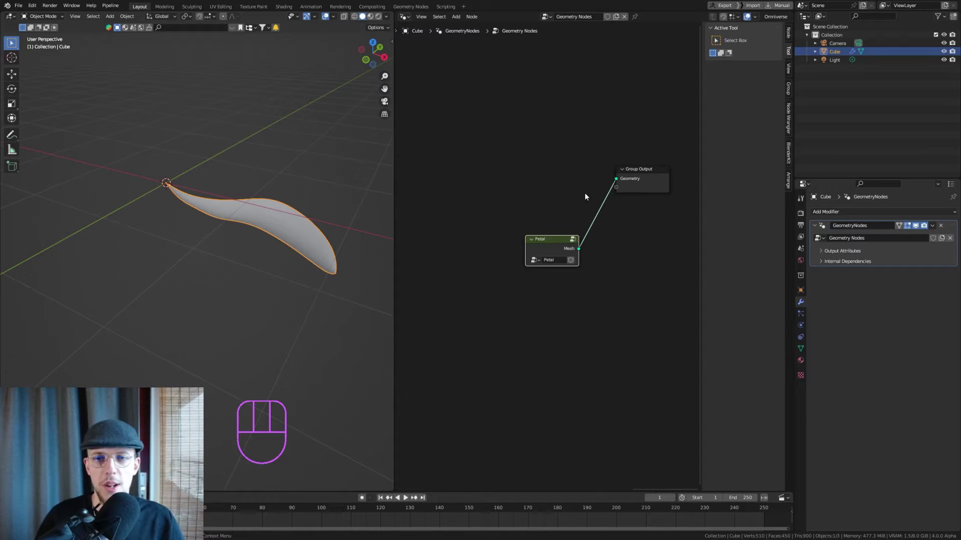
Add a Curve Line node and route it to the Group Output
{"action": "key", "text": "shift+a"}
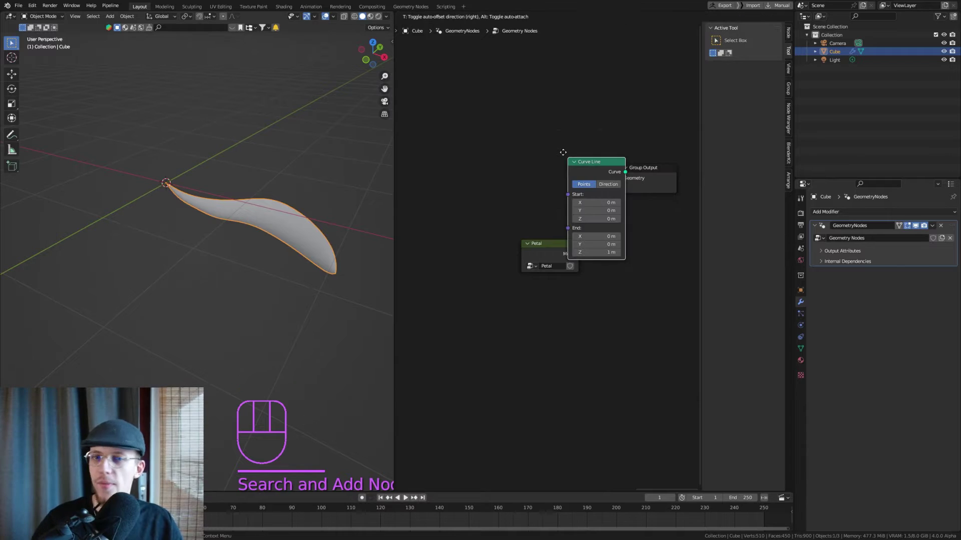
{"action": "left_click_drag", "start_coordinate": [591, 151], "coordinate": [624, 182]}
{"action": "left_click_drag", "start_coordinate": [210, 153], "coordinate": [251, 200]}
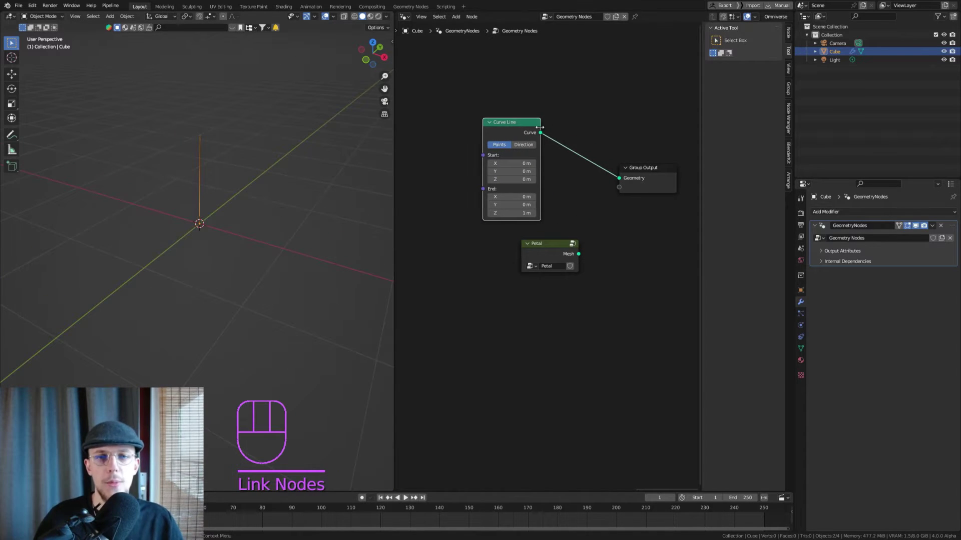
Convert the line to a mesh using a Curve Circle as the sweep profile
{"action": "key", "text": "shift+a"}
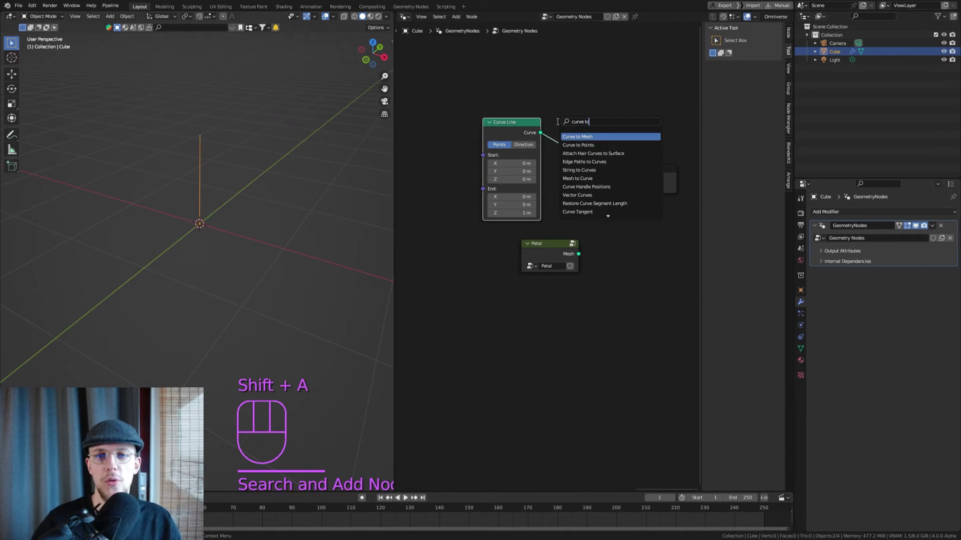
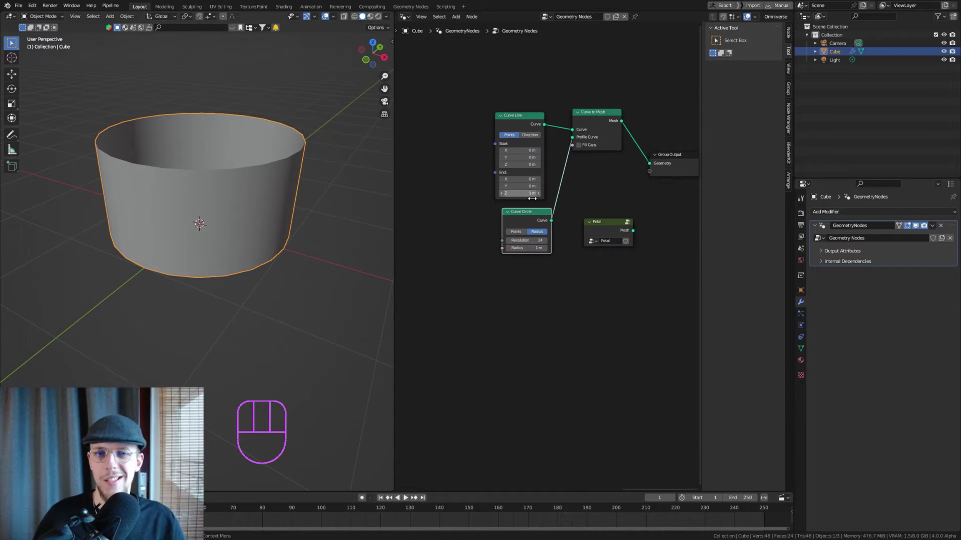
{"action": "key", "text": "g"}
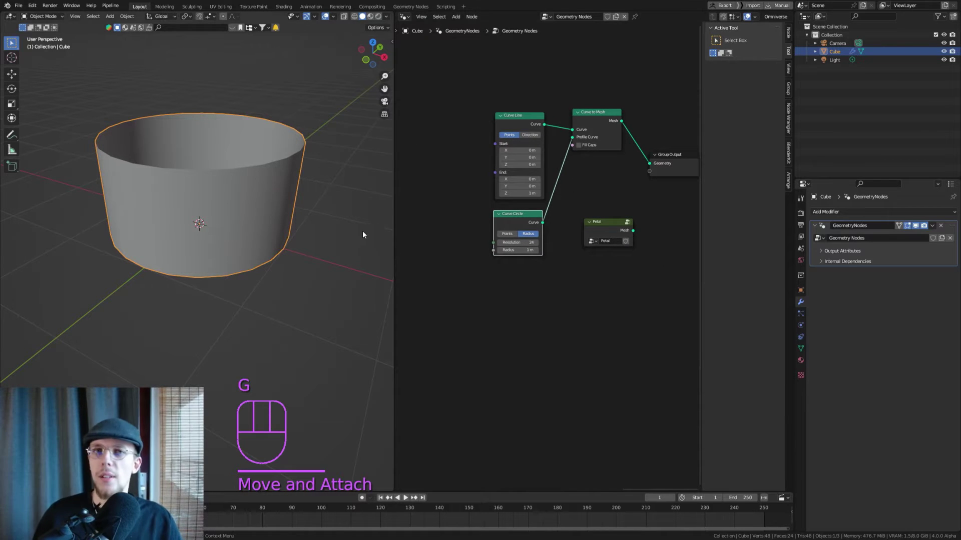
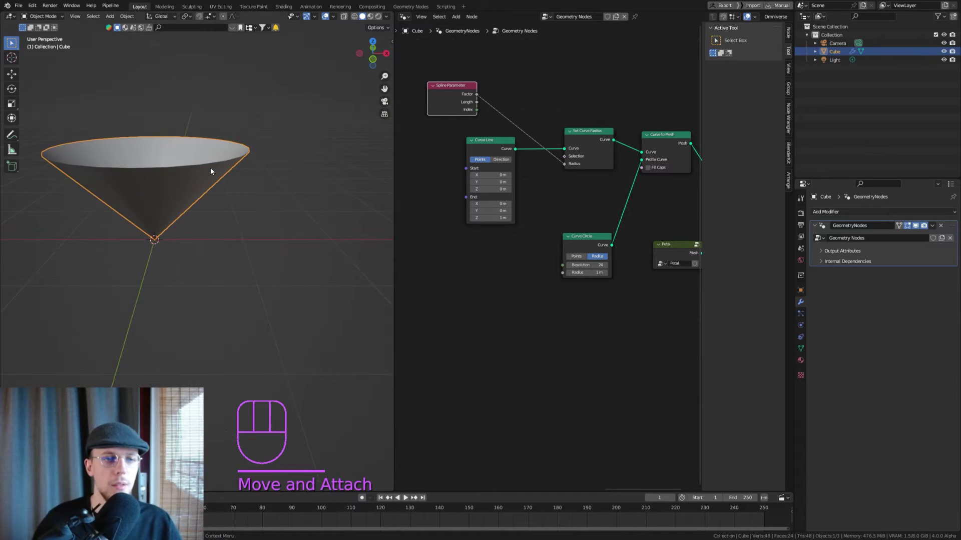
From front view, resample the line to 16 points and shape the radius with a Float Curve falloff
{"action": "key", "text": "KP_1"}
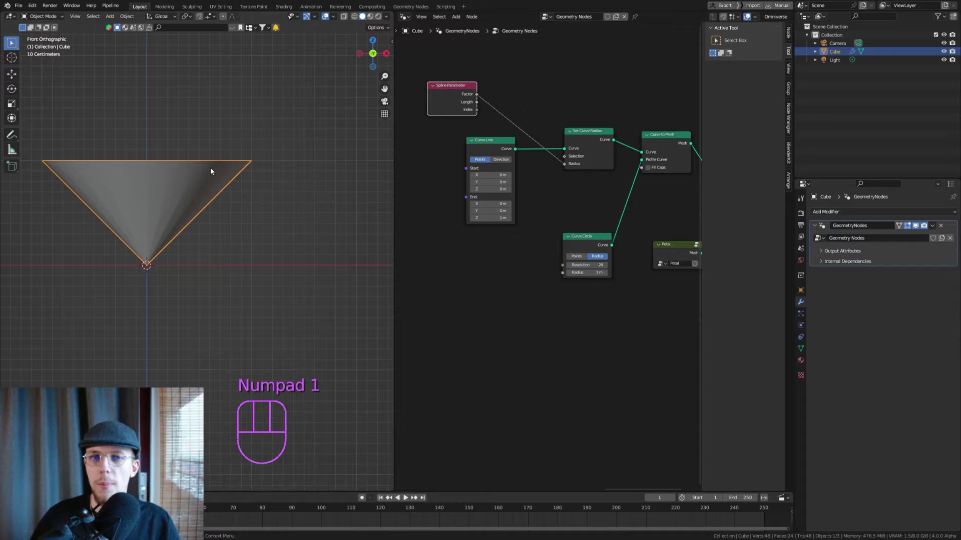
{"action": "left_click_drag", "start_coordinate": [501, 149], "coordinate": [475, 140]}
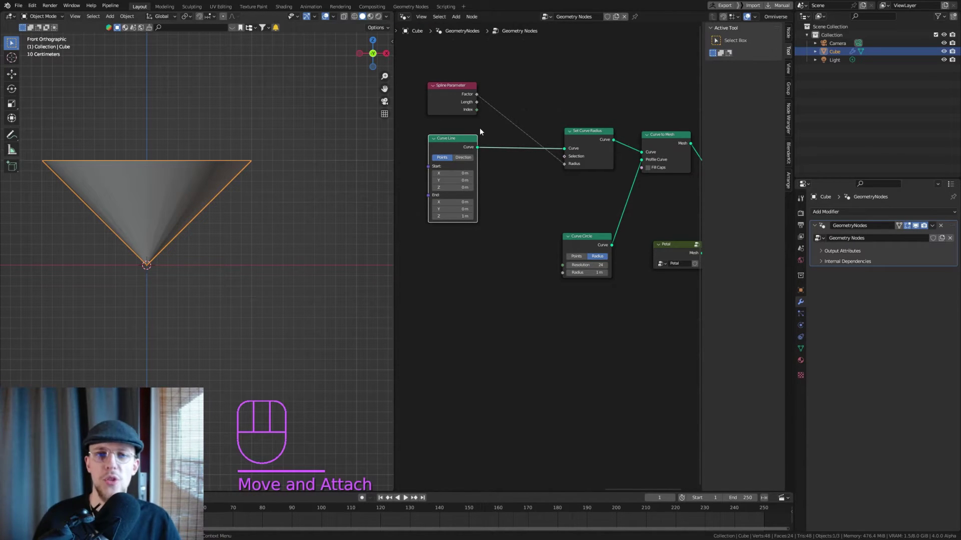
{"action": "middle_click", "coordinate": [449, 149]}
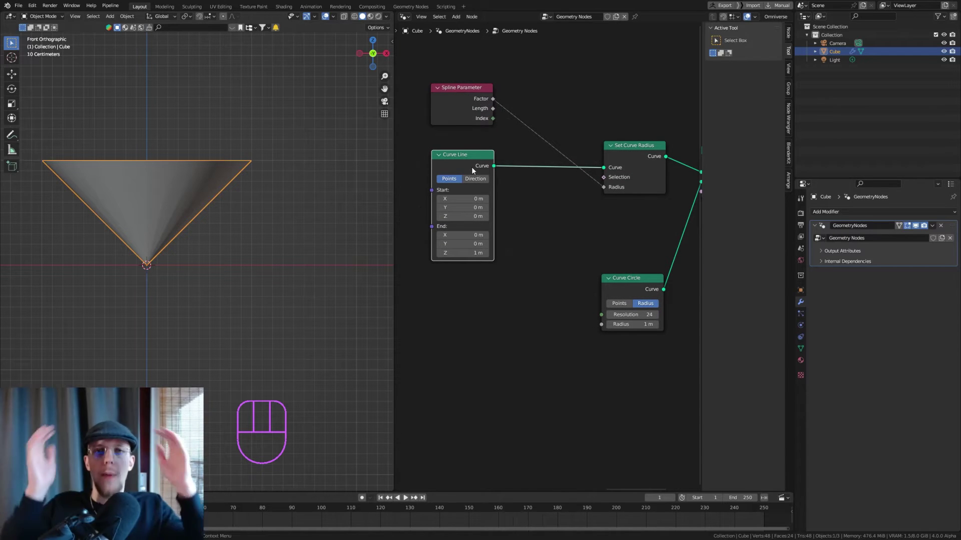
{"action": "key", "text": "shift+a"}
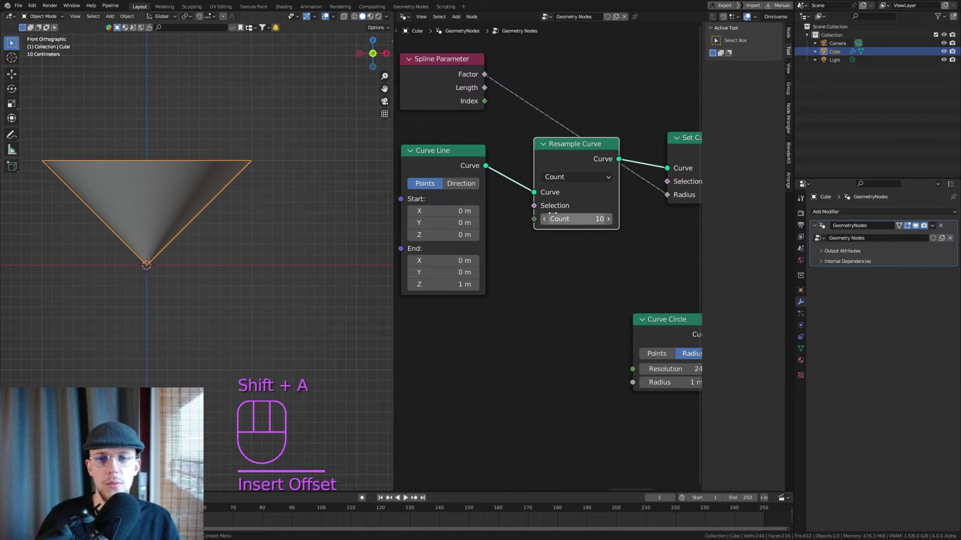
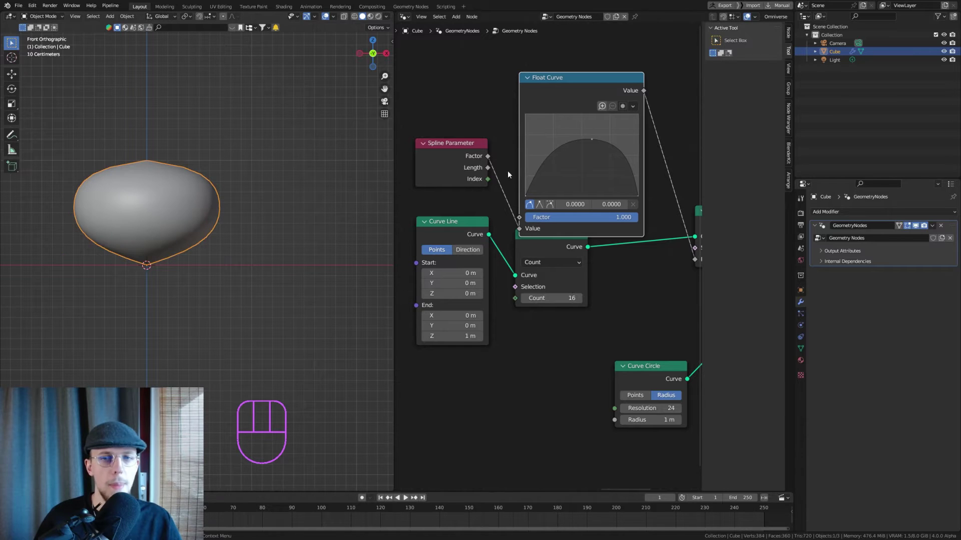
{"action": "left_click", "coordinate": [592, 144]}
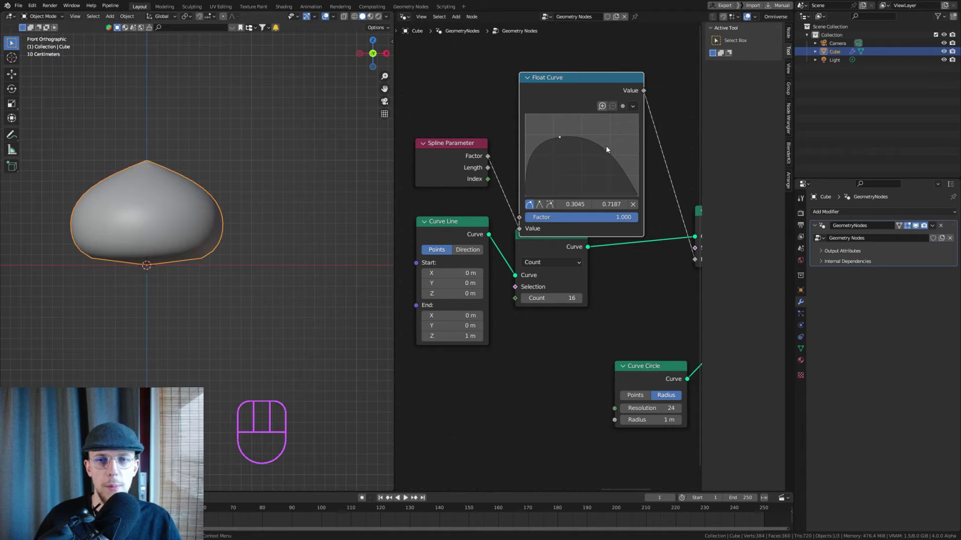
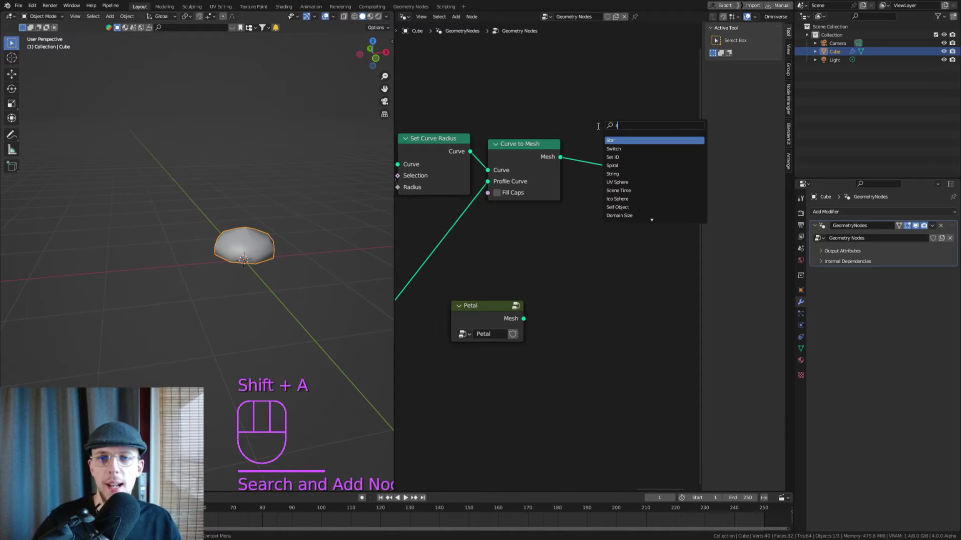
Smooth the swept bulb with a Subdivision Surface node at level 2 and inspect it
{"action": "key", "text": "Down"}
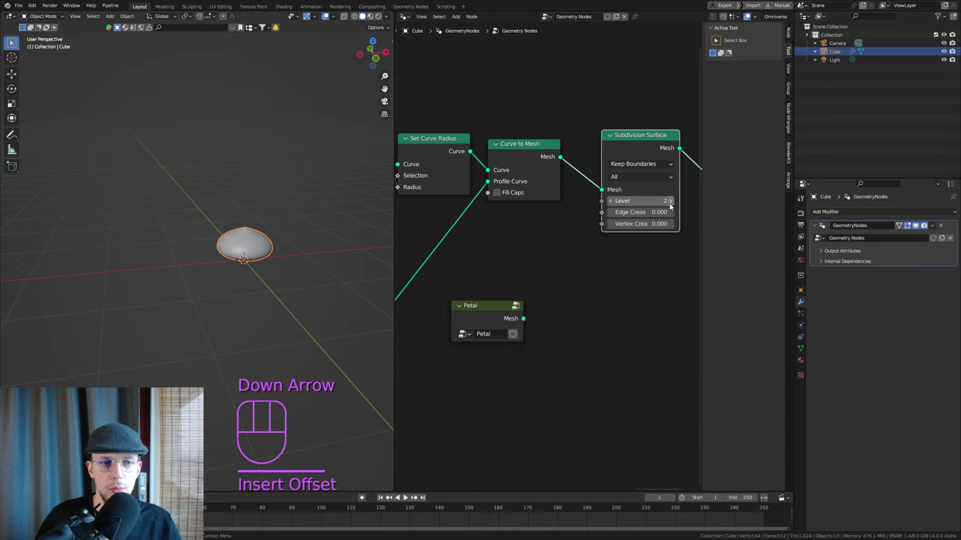
{"action": "left_click_drag", "start_coordinate": [240, 245], "coordinate": [244, 233]}
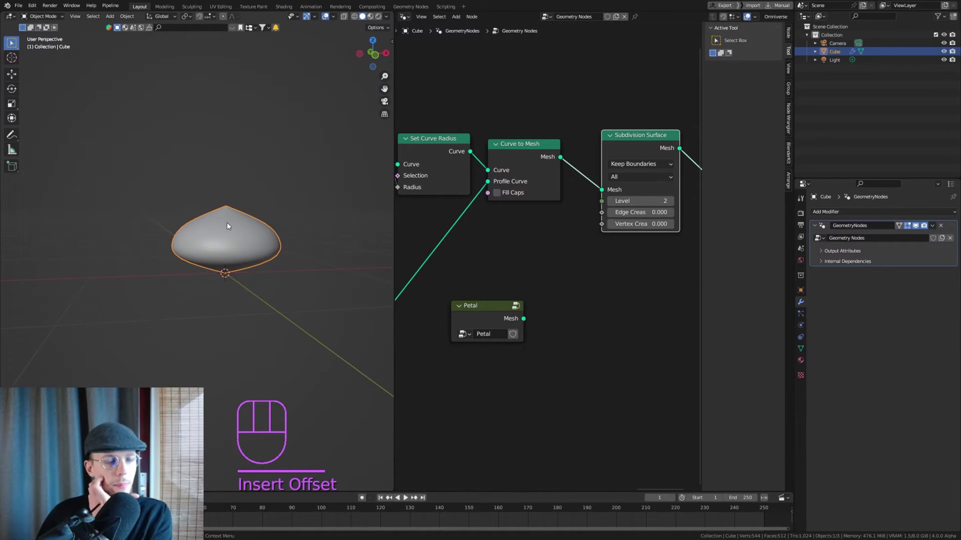
{"action": "left_click_drag", "start_coordinate": [234, 227], "coordinate": [219, 224]}
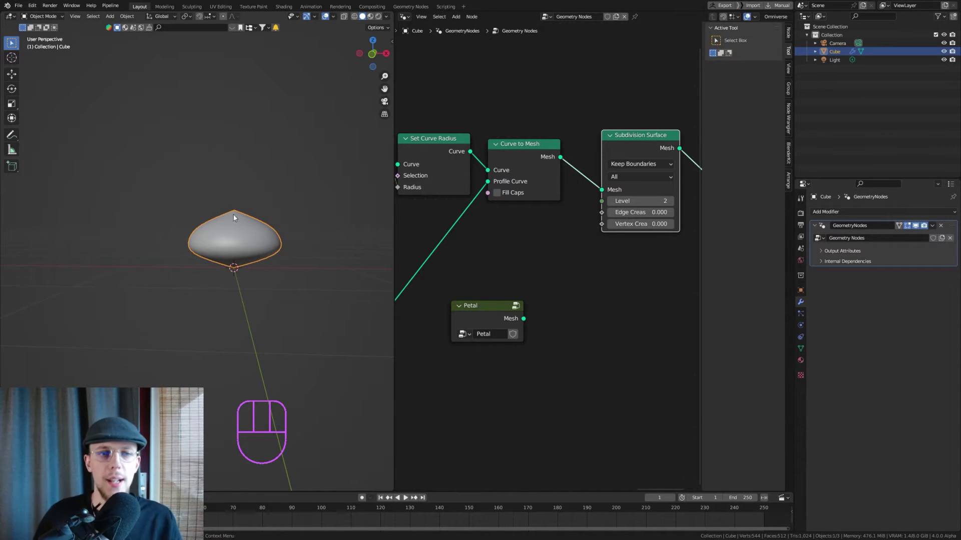
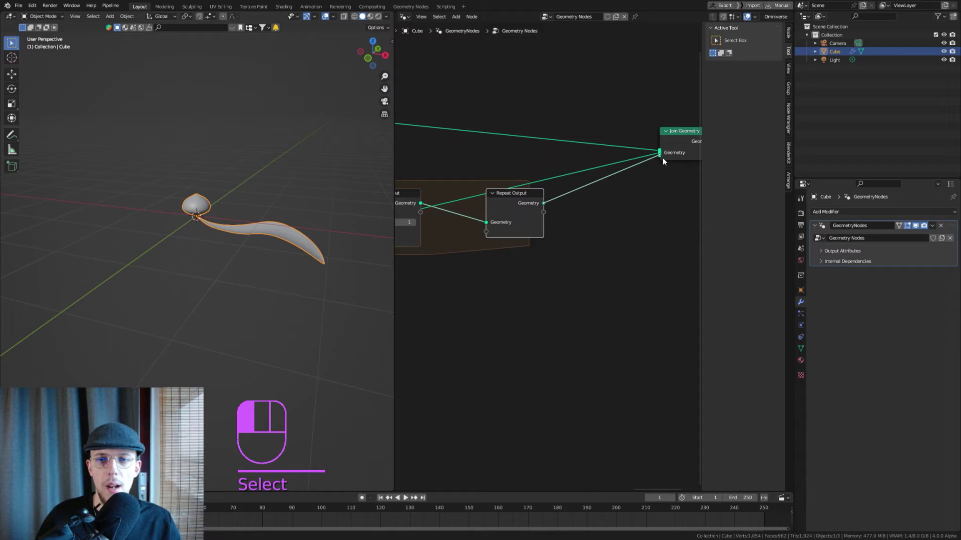
Reposition the repeat zone's input node while framing the whole node tree
{"action": "right_click", "coordinate": [578, 182]}
{"action": "middle_click", "coordinate": [502, 182]}
{"action": "left_click", "coordinate": [618, 209]}
{"action": "key", "text": "g"}
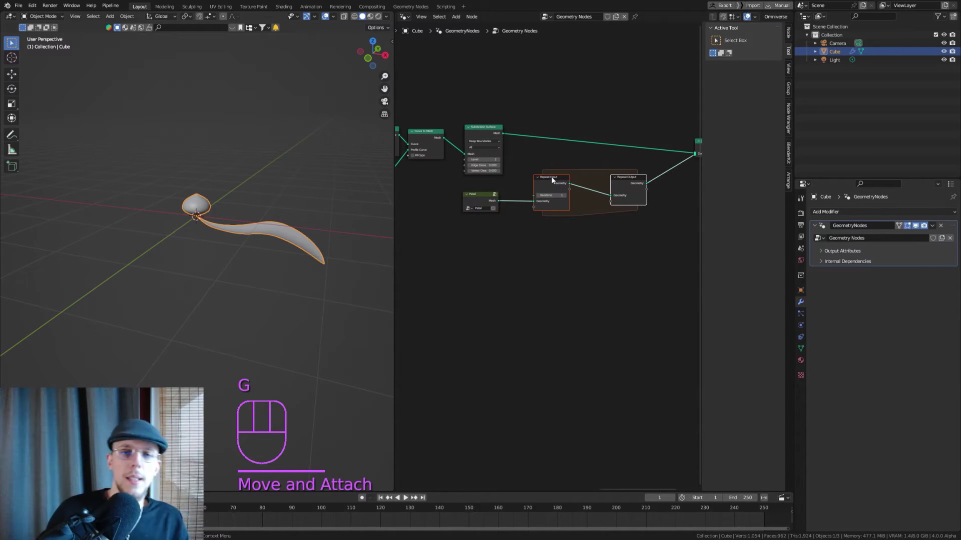
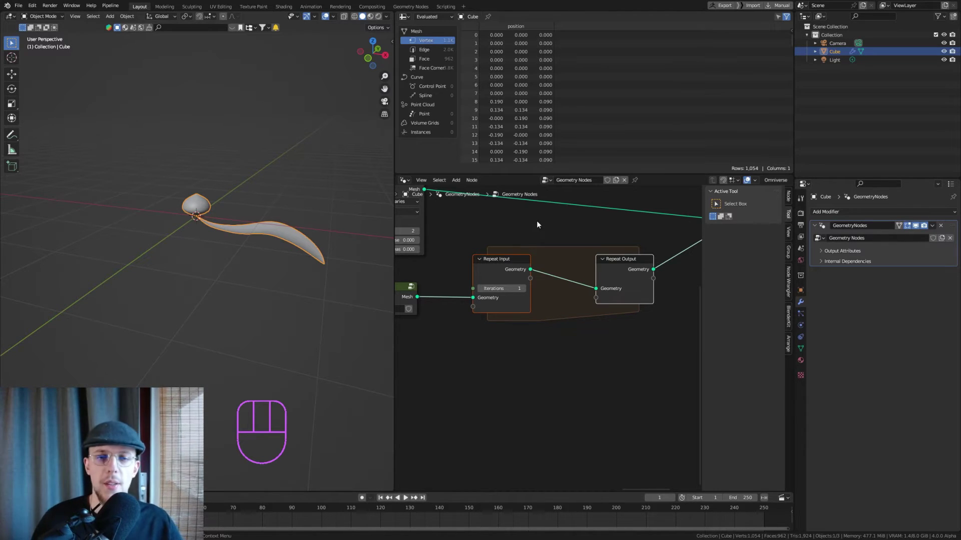
Widen the repeat zone and search for a Transform Geometry node to place inside it
{"action": "middle_click", "coordinate": [485, 267]}
{"action": "left_click_drag", "start_coordinate": [452, 272], "coordinate": [606, 313]}
{"action": "key", "text": "g"}
{"action": "key", "text": "g"}
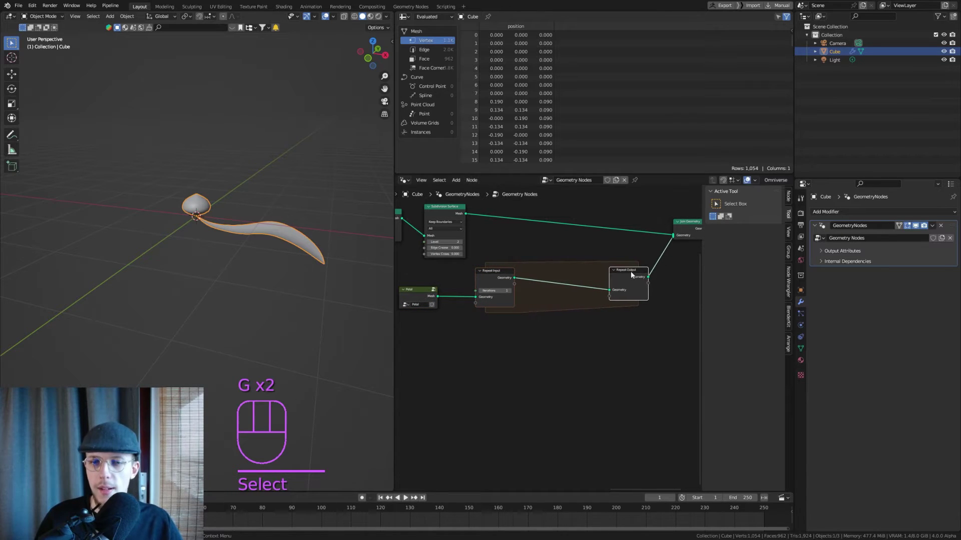
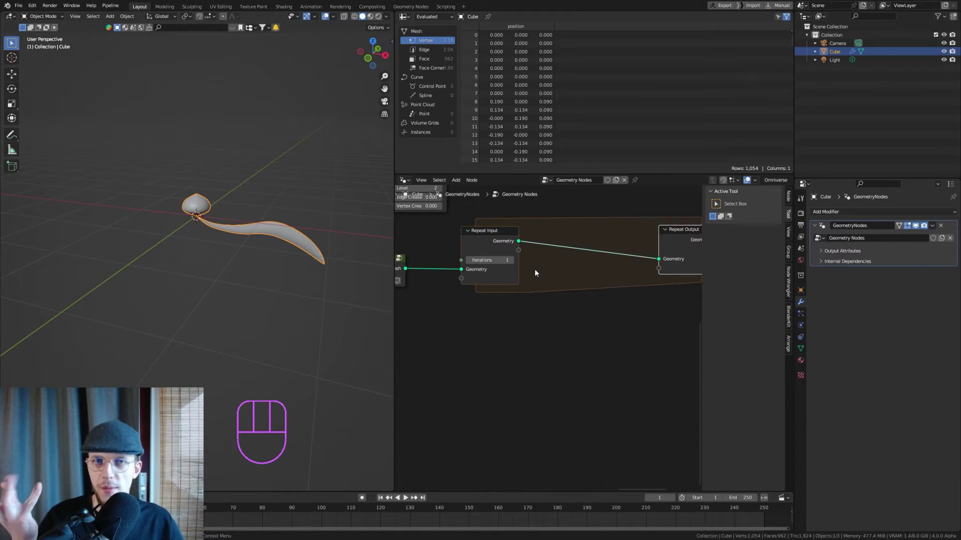
{"action": "key", "text": "shift+a"}
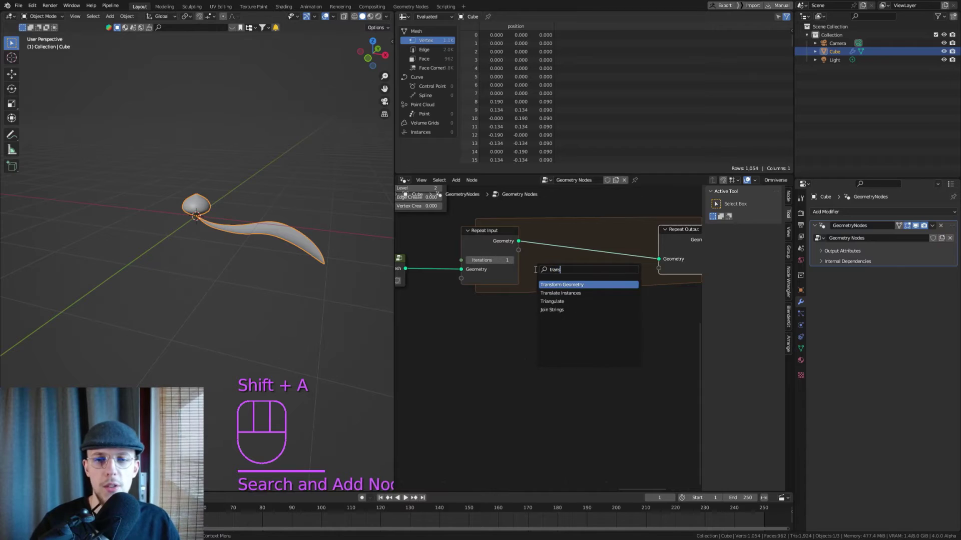
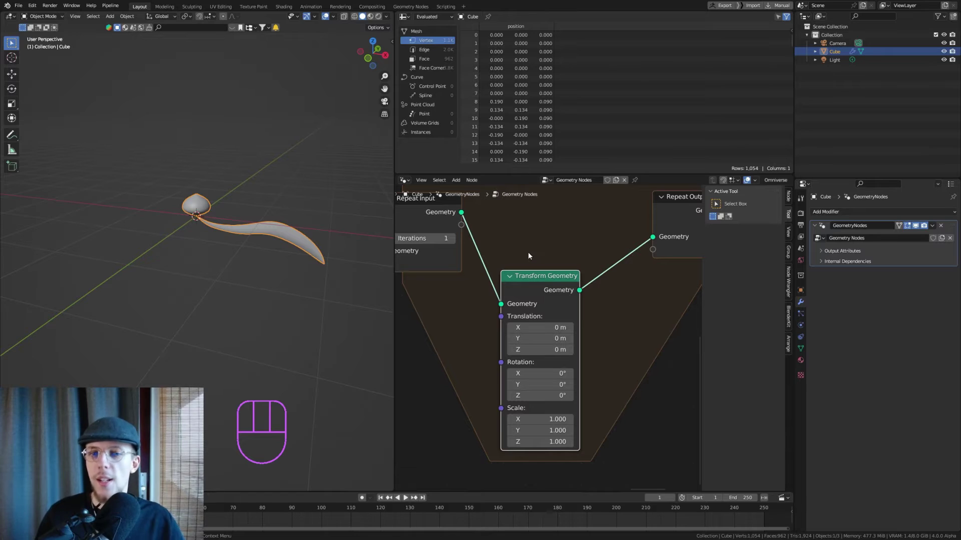
Join the transformed petal copies inside the repeat zone and lower the iteration count to 2
{"action": "key", "text": "shift+a"}
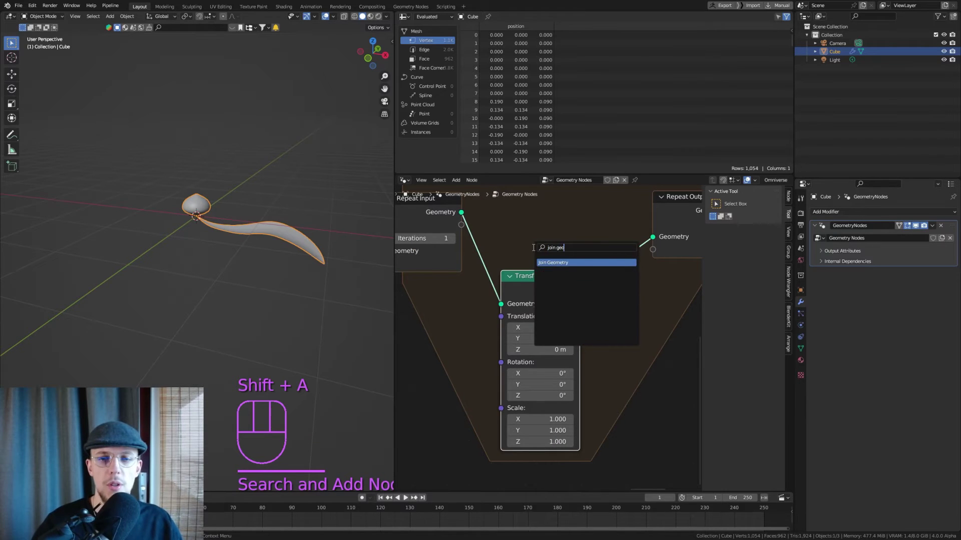
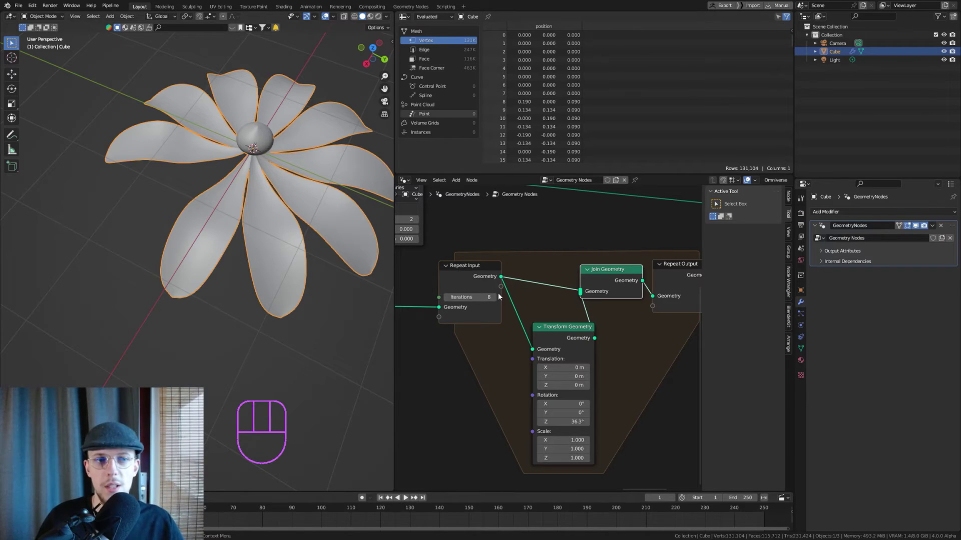
{"action": "left_click", "coordinate": [499, 301]}
{"action": "left_click", "coordinate": [497, 300]}
Orbit the viewport toward a top view of the remaining petals
{"action": "left_click_drag", "start_coordinate": [251, 192], "coordinate": [285, 180]}
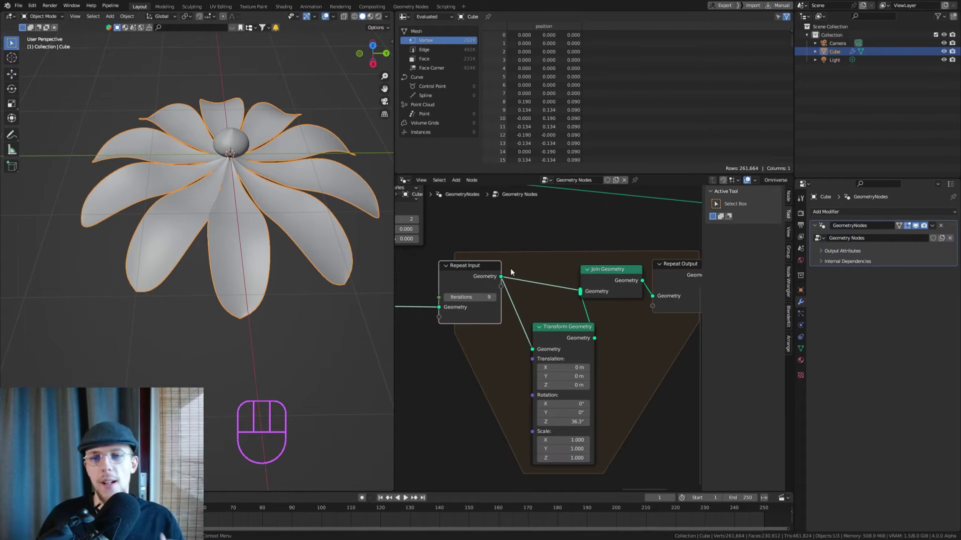
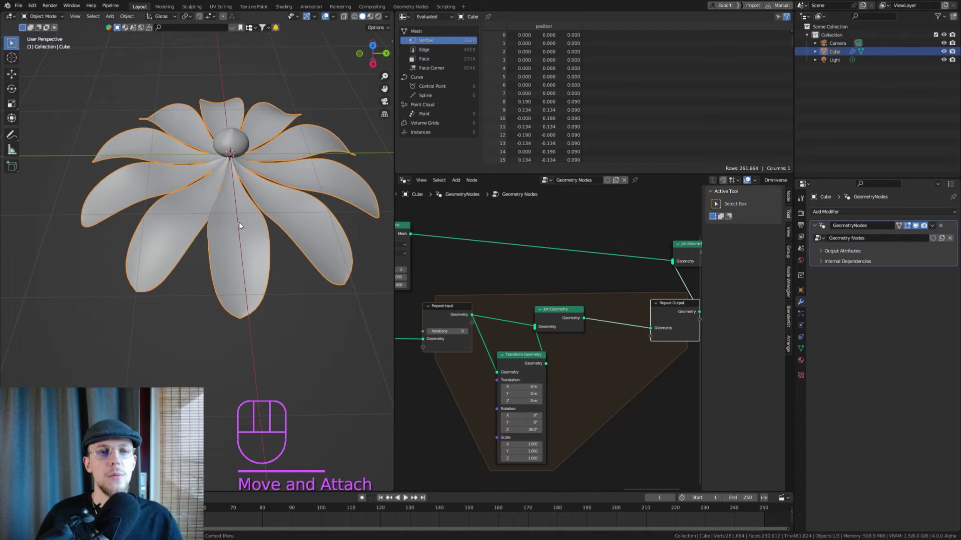
{"action": "left_click_drag", "start_coordinate": [248, 229], "coordinate": [246, 265]}
{"action": "left_click_drag", "start_coordinate": [240, 172], "coordinate": [241, 206]}
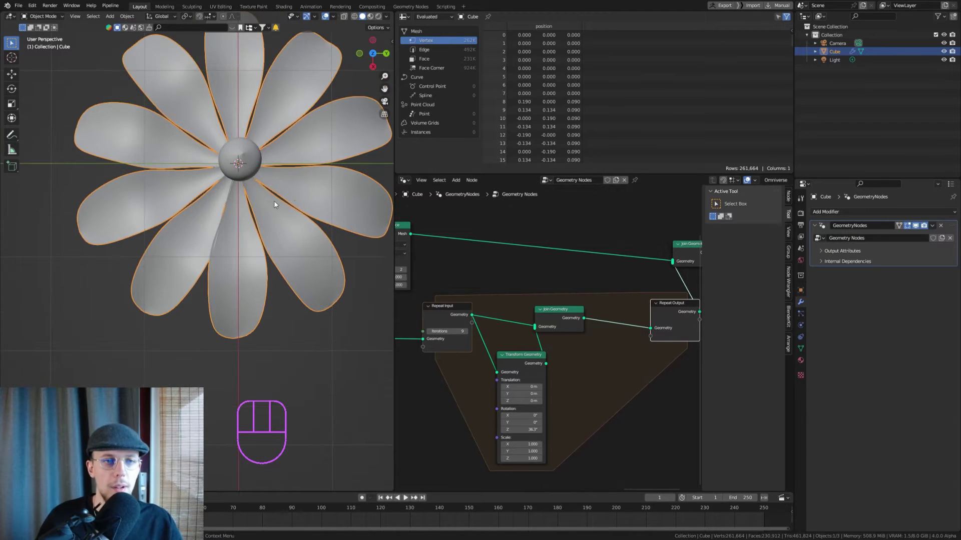
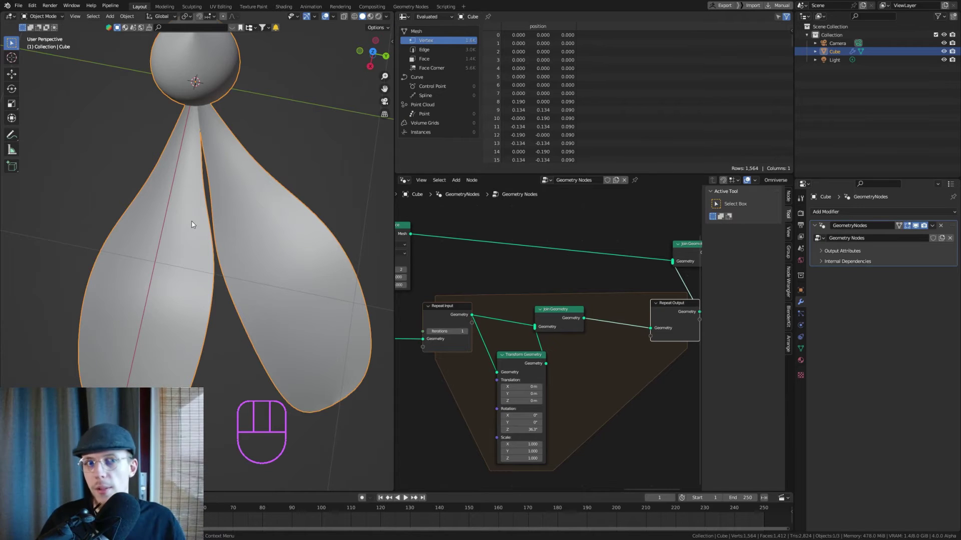
Raise the Repeat Input iterations back up to restore the full ring of petals
{"action": "left_click", "coordinate": [469, 334]}
{"action": "middle_click", "coordinate": [295, 297]}
{"action": "left_click_drag", "start_coordinate": [284, 256], "coordinate": [189, 258]}
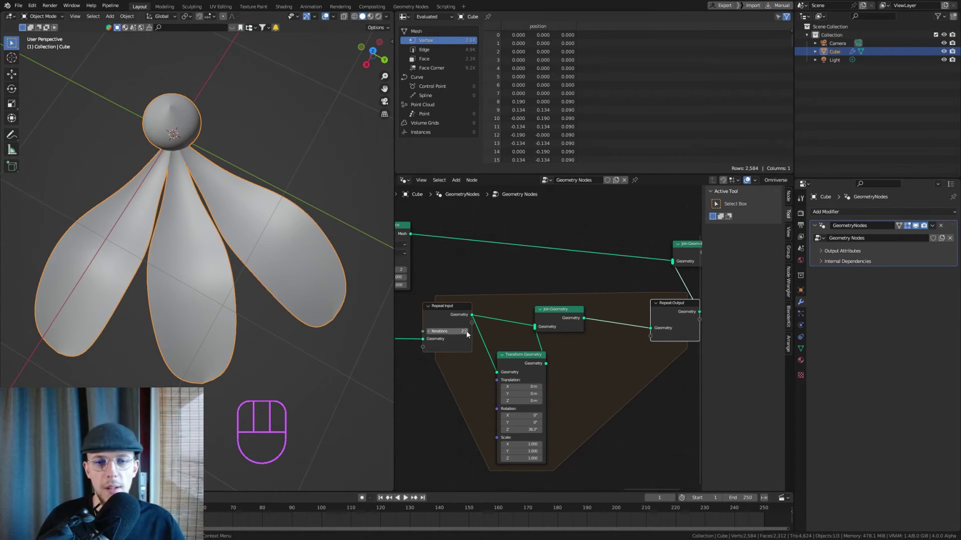
{"action": "left_click", "coordinate": [468, 334]}
{"action": "double_click", "coordinate": [468, 334]}
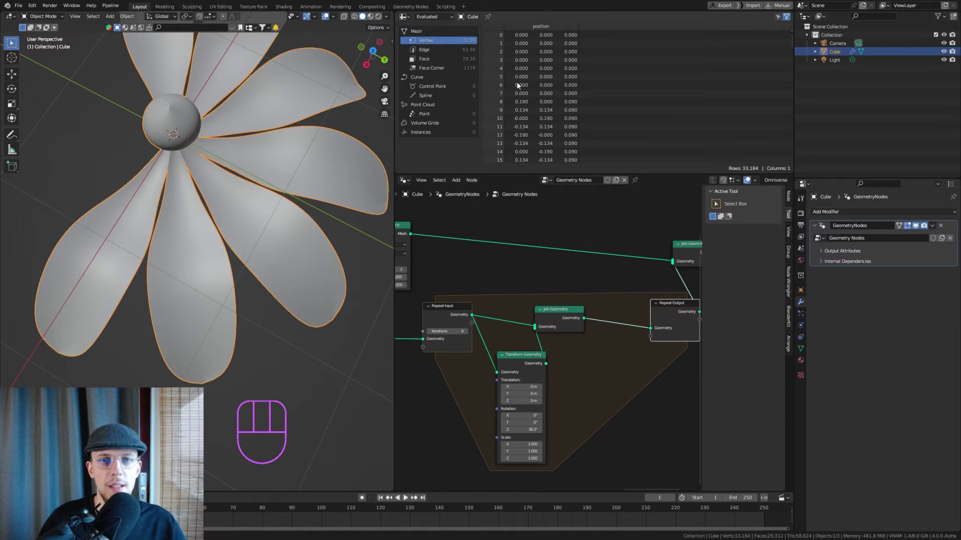
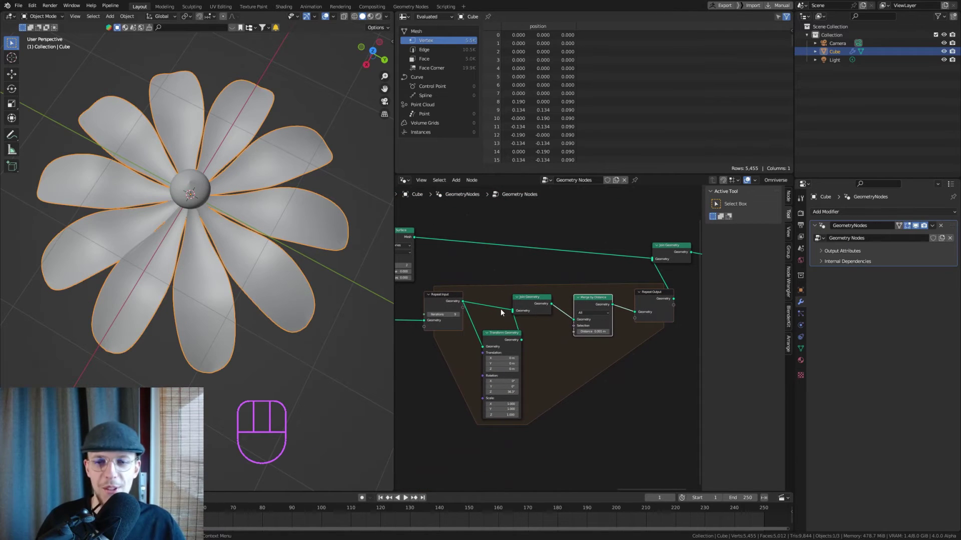
{"action": "middle_click", "coordinate": [202, 244]}
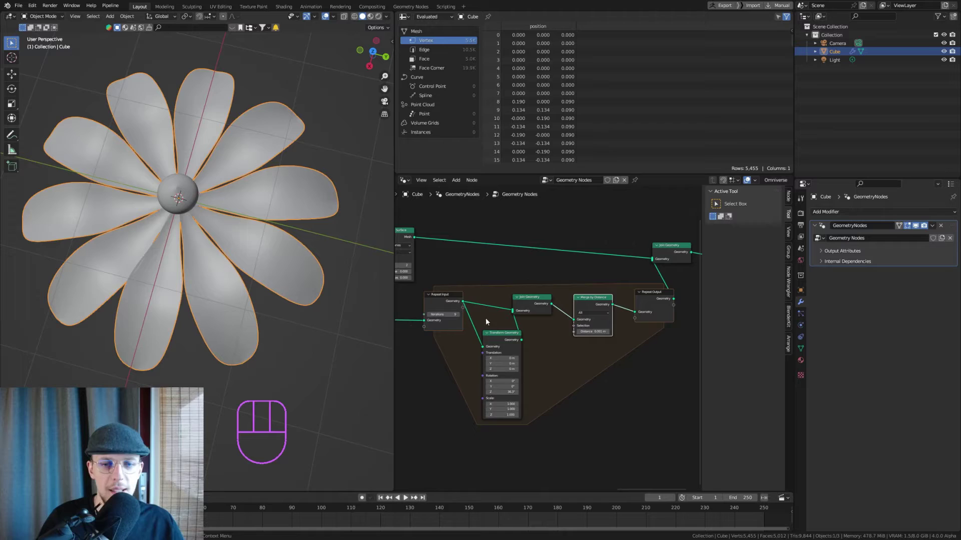
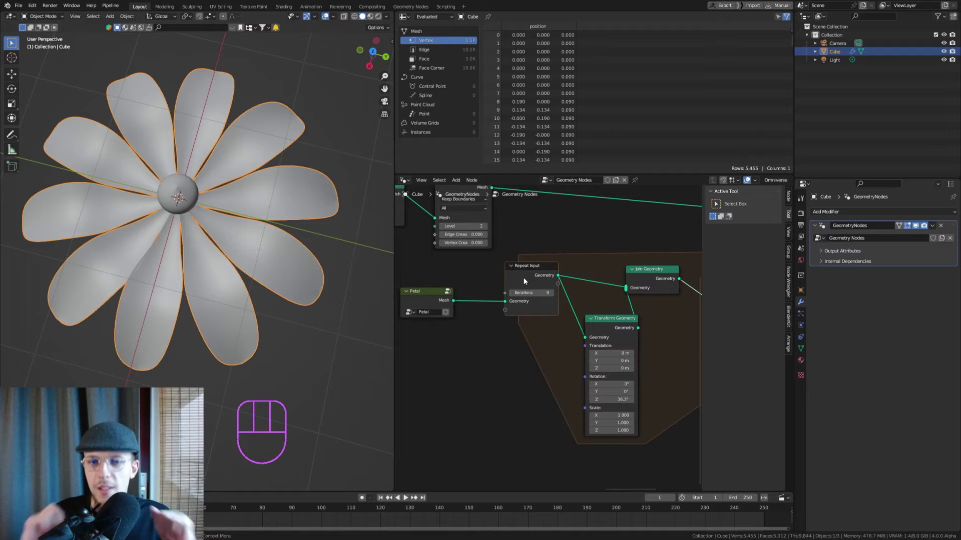
Add an Integer node of 9 beside the Petal mesh to drive the repeat count
{"action": "left_click", "coordinate": [528, 263]}
{"action": "left_click", "coordinate": [520, 271]}
{"action": "left_click", "coordinate": [509, 270]}
{"action": "middle_click", "coordinate": [487, 301]}
{"action": "key", "text": "shift+a"}
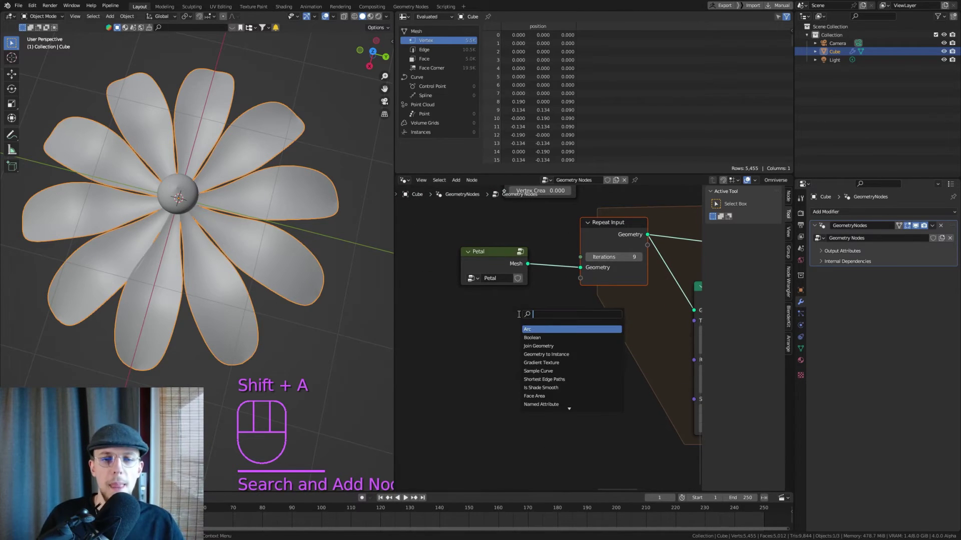
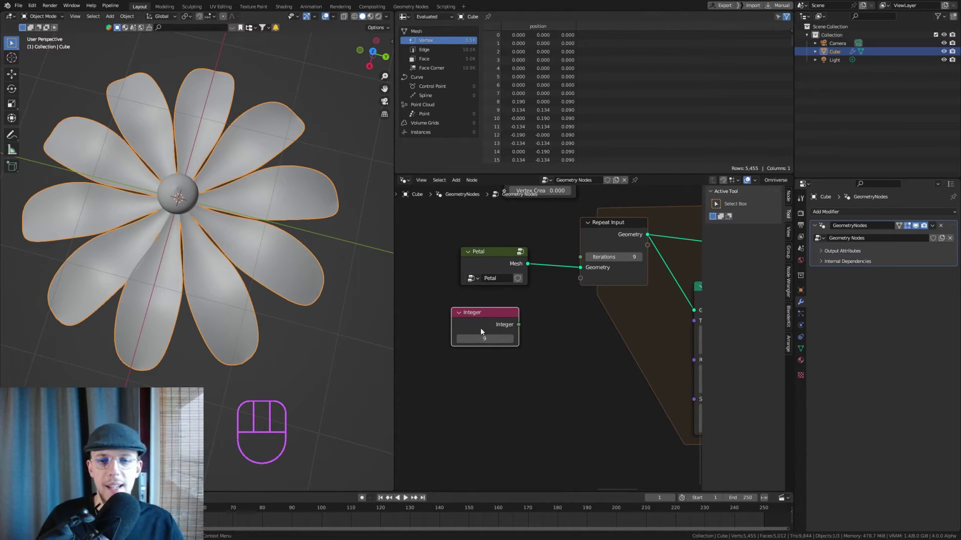
{"action": "middle_click", "coordinate": [566, 314]}
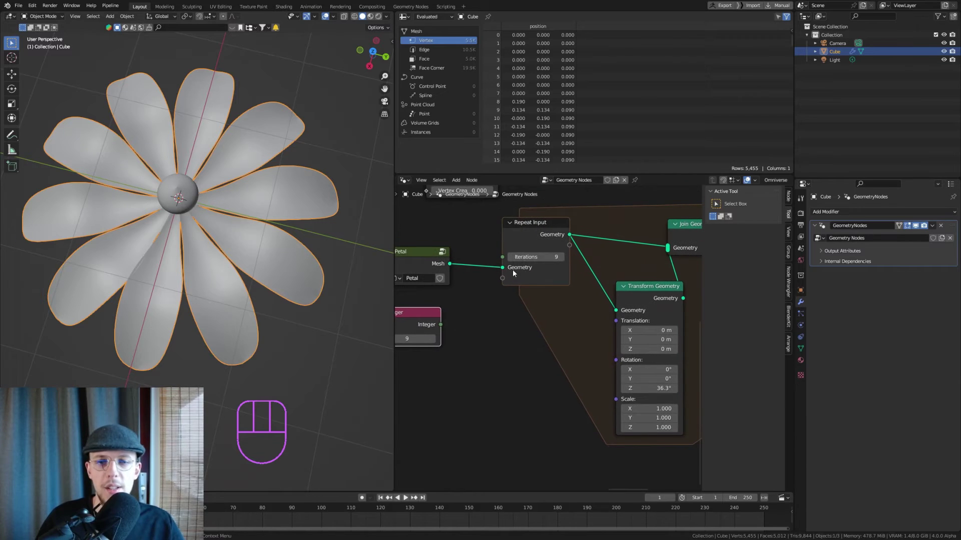
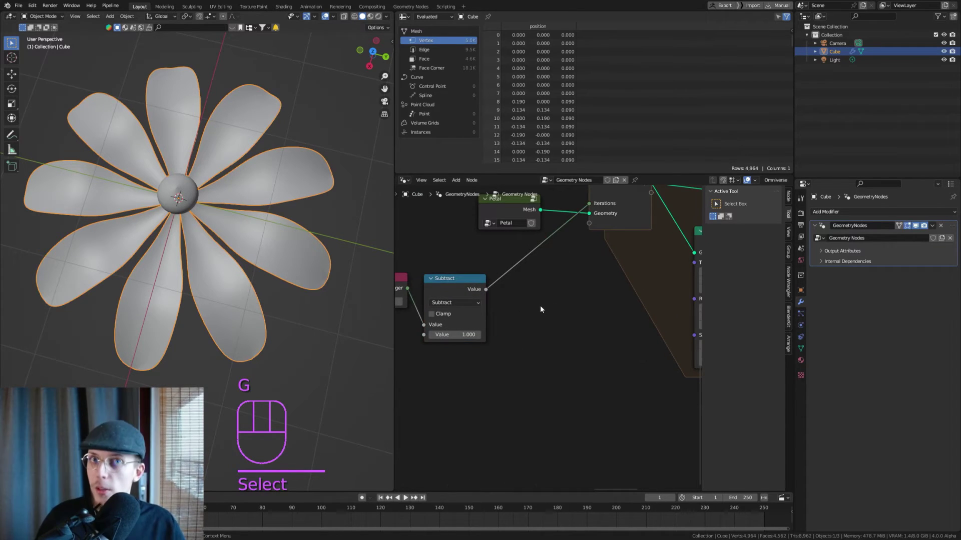
Add a Math Divide node dividing 360 by the petal count for the rotation angle
{"action": "key", "text": "shift+a"}
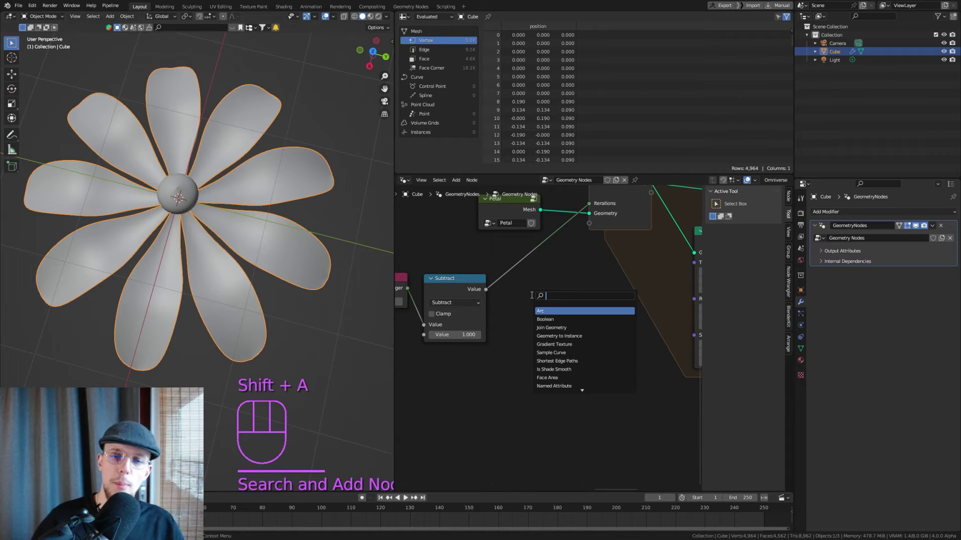
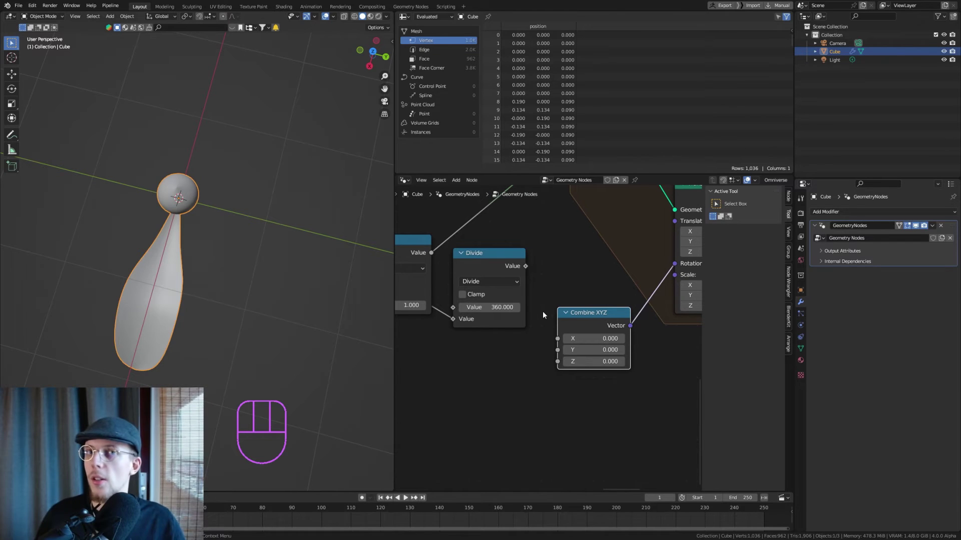
Move the Divide node aside to insert a To Radians conversion before Combine XYZ
{"action": "left_click_drag", "start_coordinate": [511, 269], "coordinate": [523, 257]}
{"action": "left_click", "coordinate": [503, 252]}
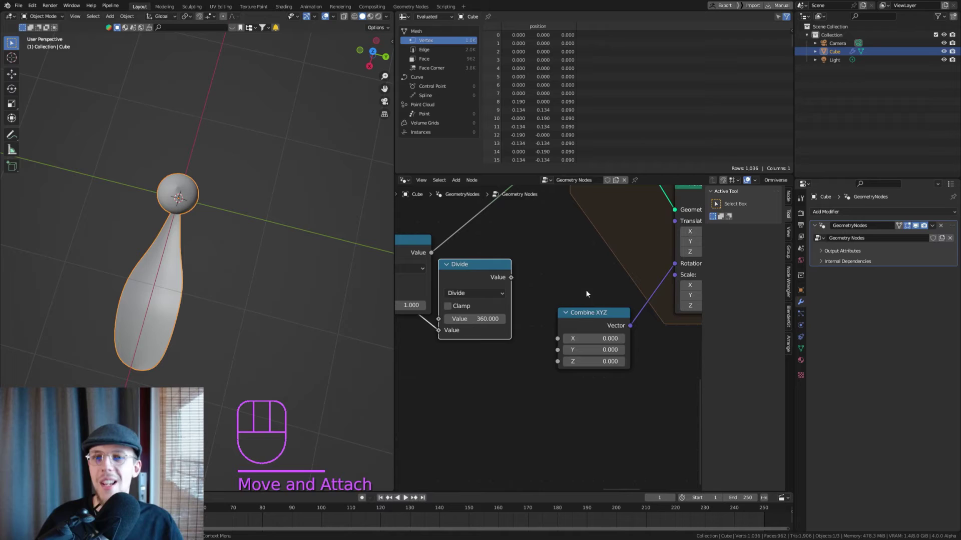
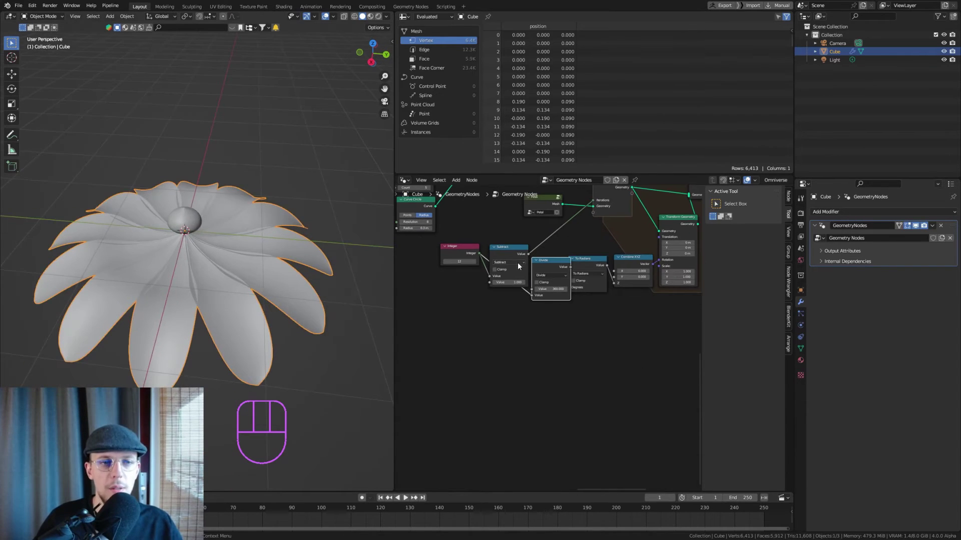
Insert a Transform Geometry node after the Petal group, ahead of the Repeat Input
{"action": "middle_click", "coordinate": [214, 261]}
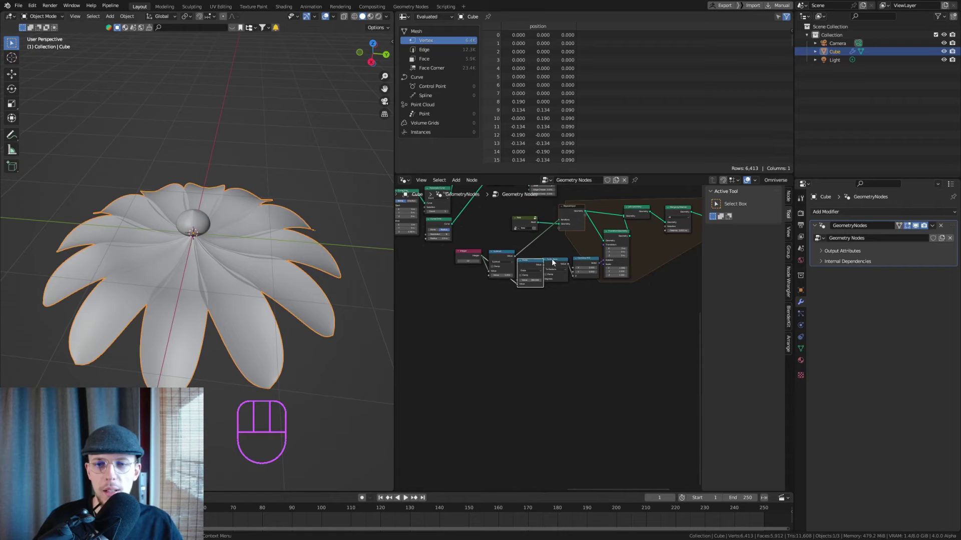
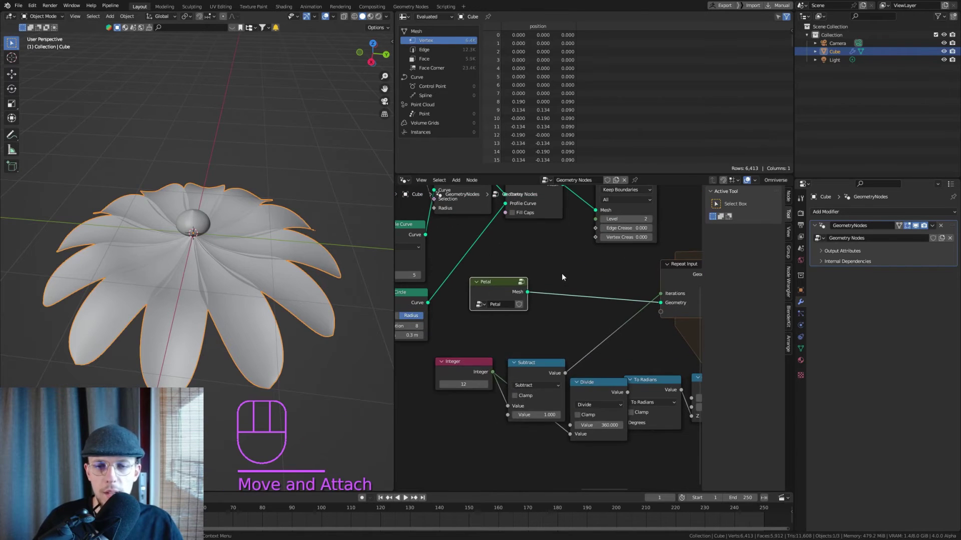
{"action": "key", "text": "shift+a"}
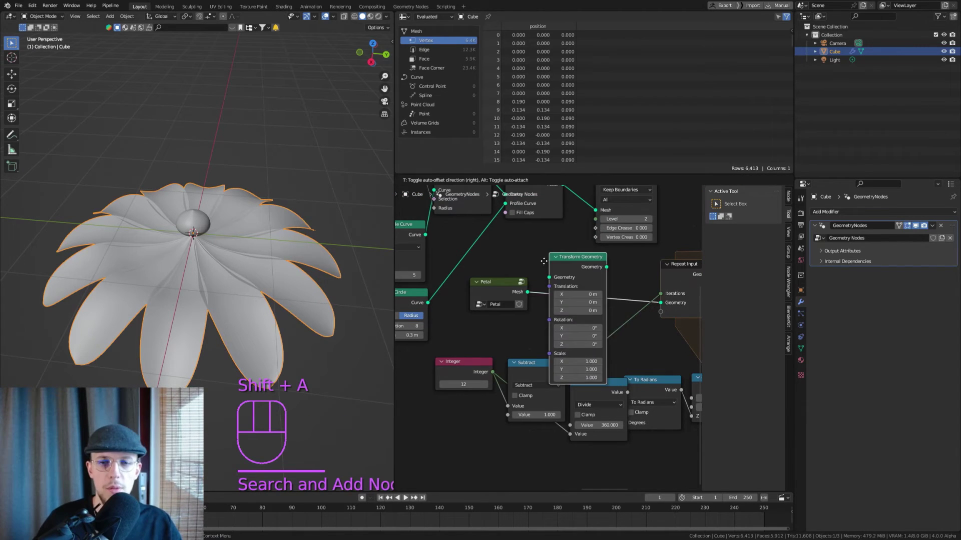
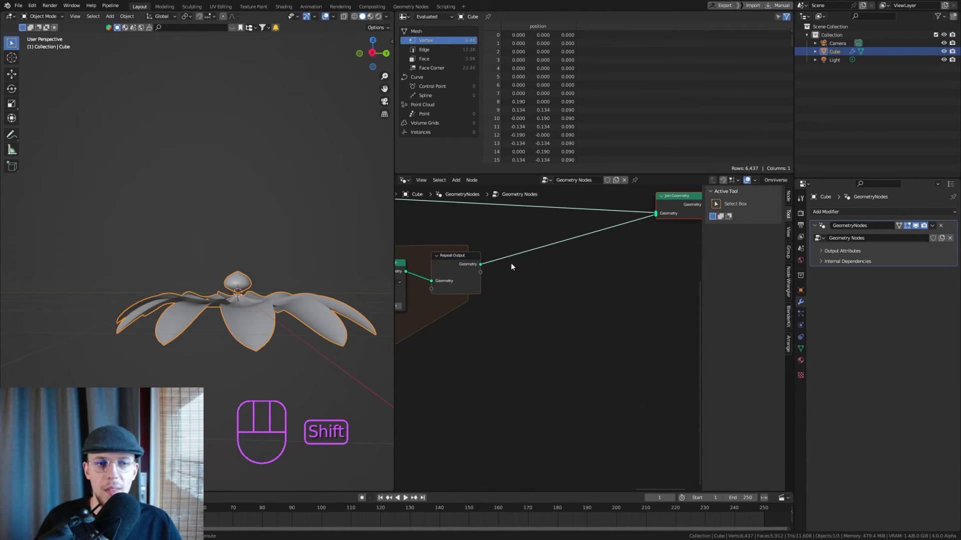
Add a second repeat zone and place a Transform Geometry node inside it
{"action": "key", "text": "shift+a"}
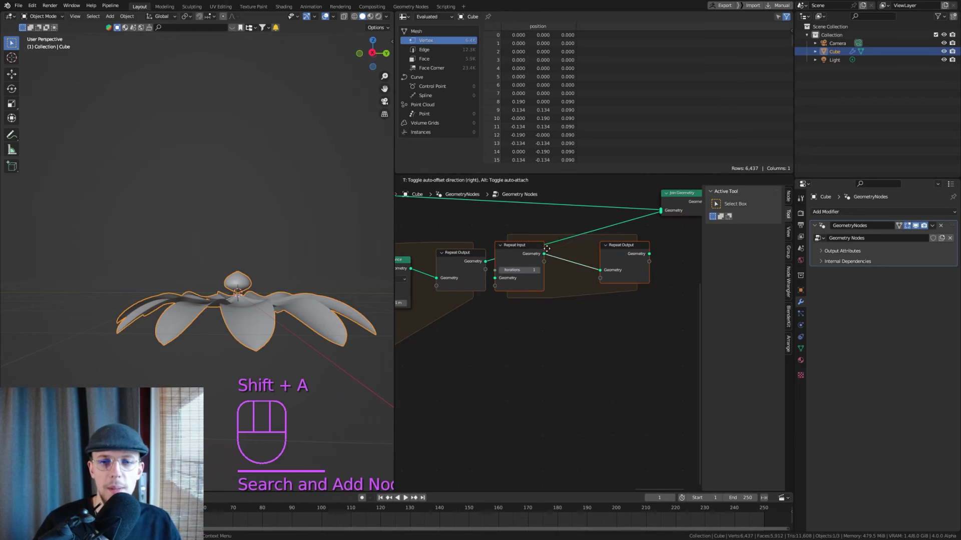
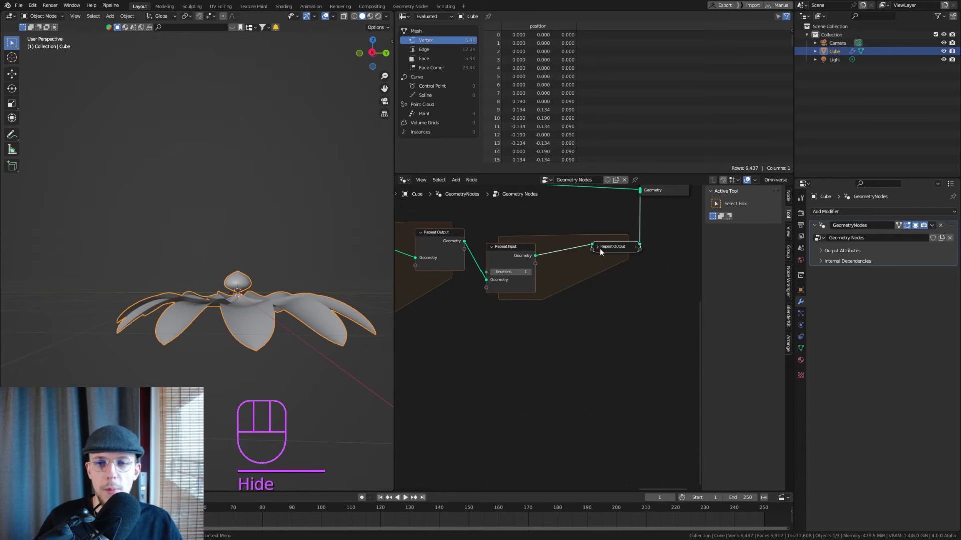
{"action": "left_click", "coordinate": [601, 252]}
{"action": "left_click_drag", "start_coordinate": [613, 250], "coordinate": [662, 253]}
{"action": "key", "text": "shift+a"}
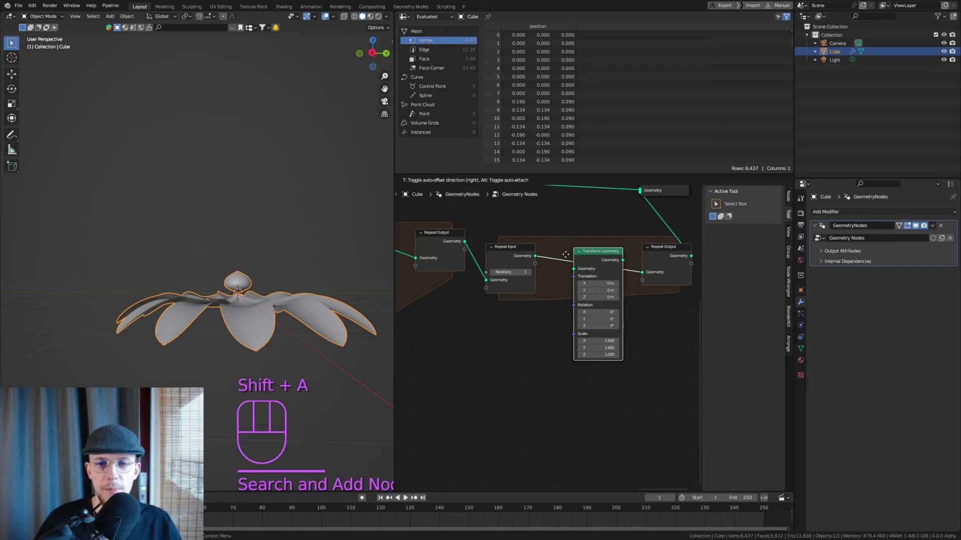
{"action": "key", "text": "g"}
{"action": "middle_click", "coordinate": [568, 274]}
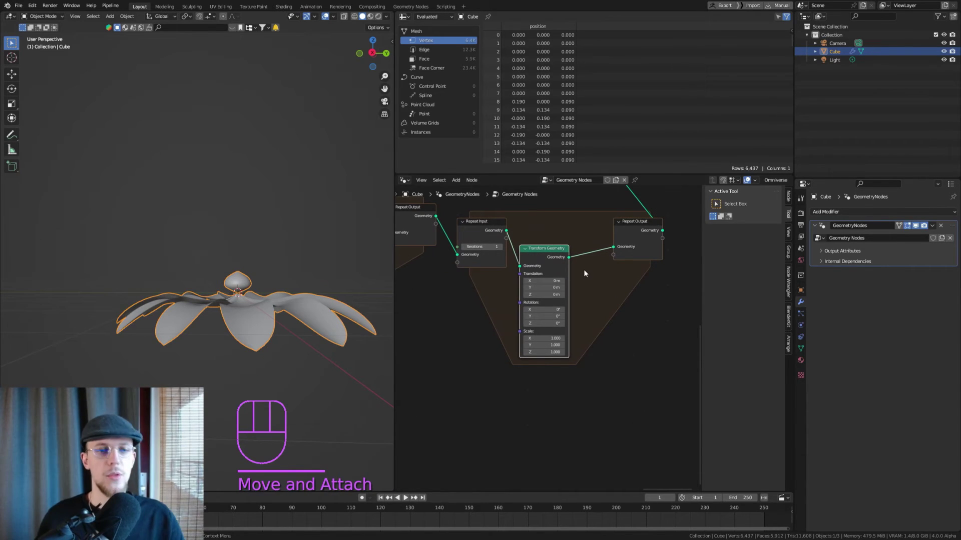
Add Merge by Distance and Join Geometry nodes inside the repeat zone
{"action": "key", "text": "shift+a"}
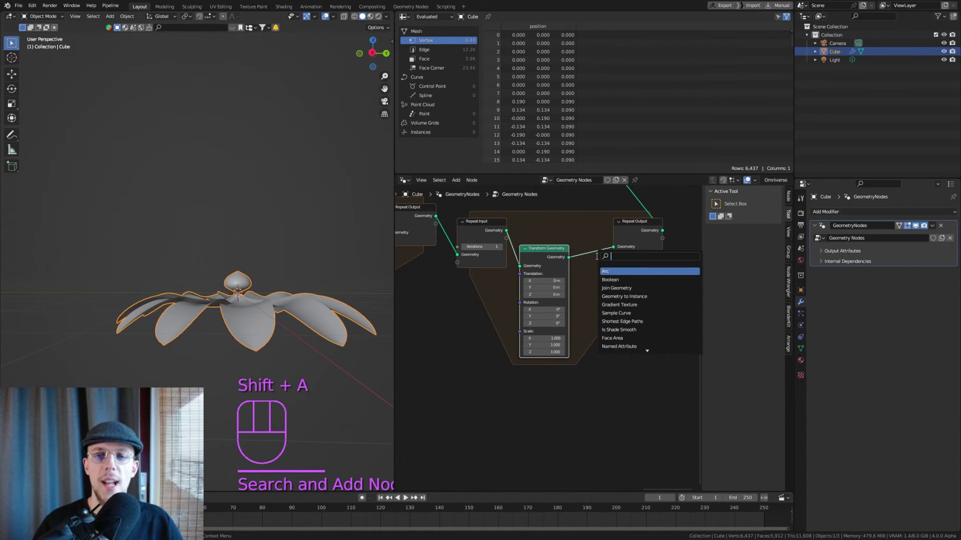
{"action": "key", "text": "e"}
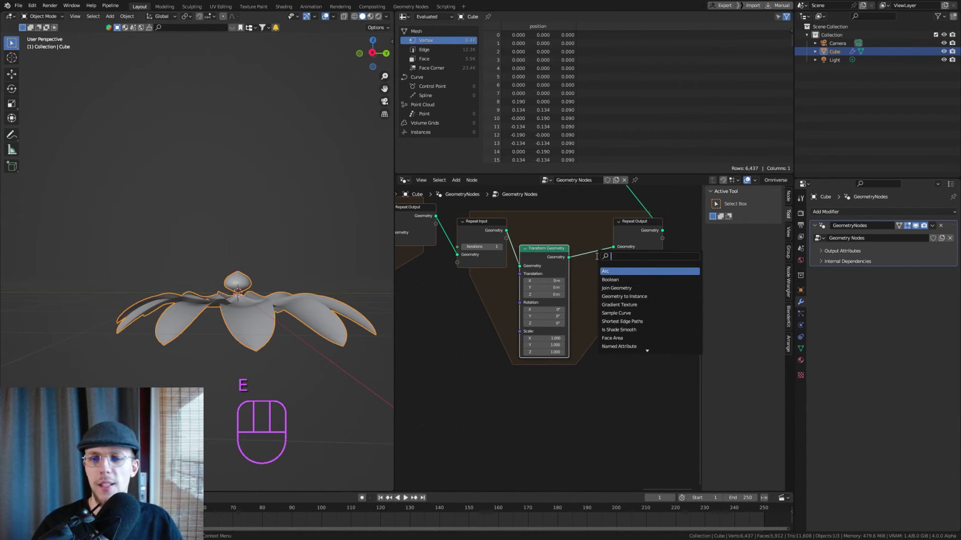
{"action": "key", "text": "g"}
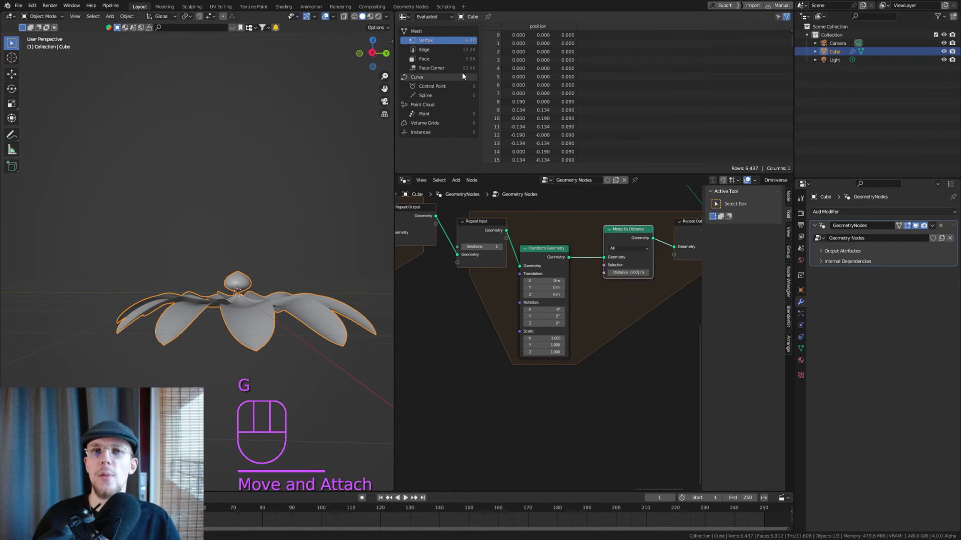
{"action": "left_click", "coordinate": [552, 253]}
{"action": "key", "text": "shift+a"}
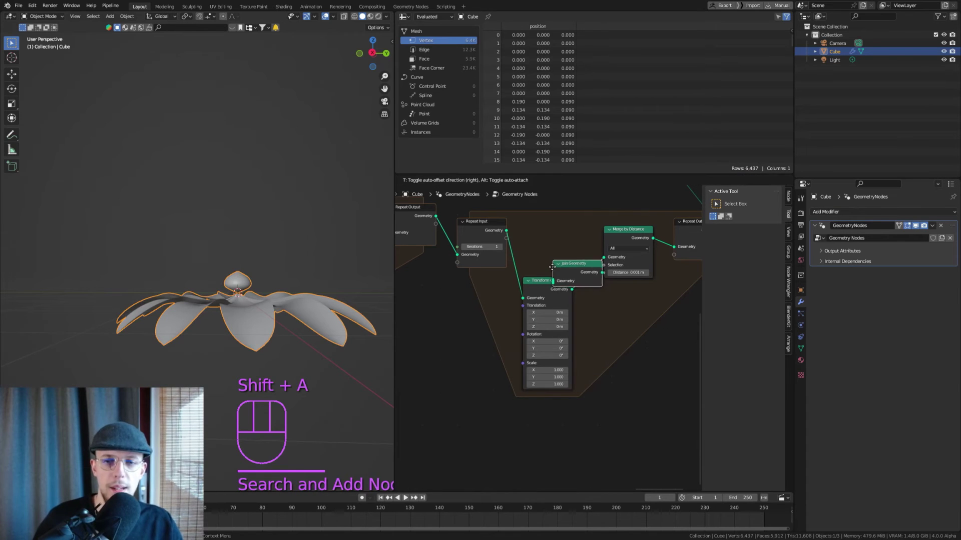
{"action": "left_click", "coordinate": [505, 231]}
{"action": "left_click_drag", "start_coordinate": [521, 236], "coordinate": [542, 254]}
Wire the loop's incoming geometry and the transformed copy into Join Geometry feeding Merge by Distance
{"action": "left_click", "coordinate": [573, 292]}
{"action": "left_click_drag", "start_coordinate": [560, 269], "coordinate": [543, 260]}
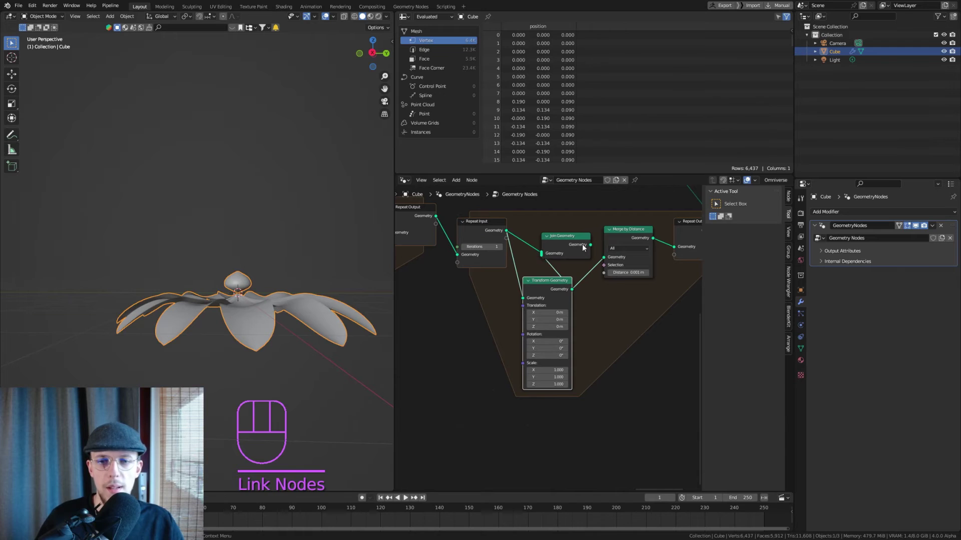
{"action": "left_click", "coordinate": [593, 248]}
{"action": "left_click", "coordinate": [603, 259]}
{"action": "left_click", "coordinate": [578, 243]}
{"action": "left_click_drag", "start_coordinate": [593, 248], "coordinate": [623, 261]}
{"action": "key", "text": "g"}
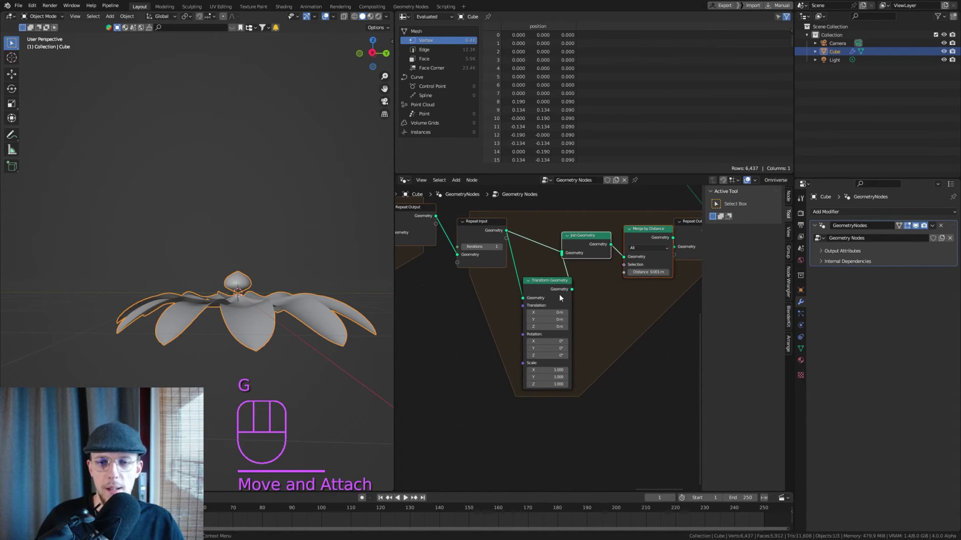
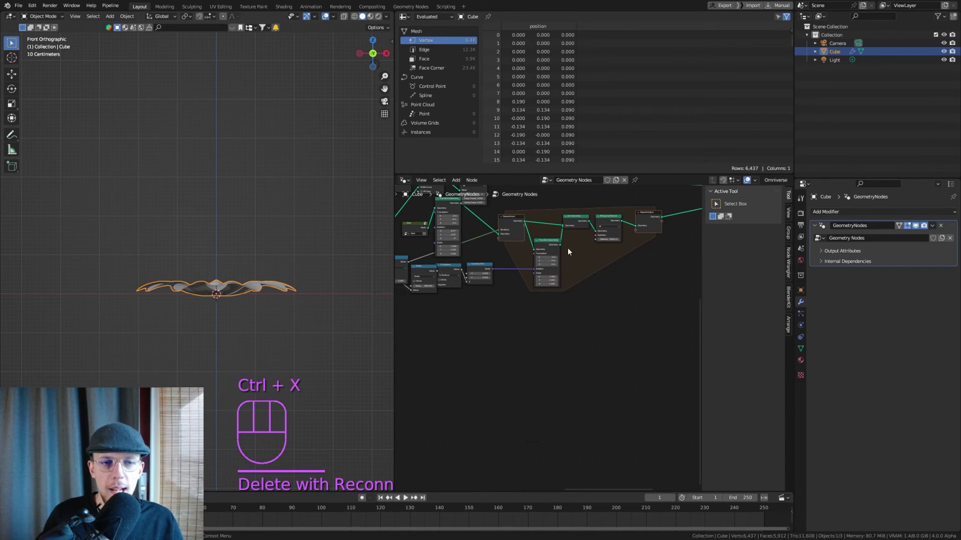
Place a one-iteration repeat zone with its own Transform Geometry after the petal's transform
{"action": "left_click_drag", "start_coordinate": [226, 253], "coordinate": [230, 280]}
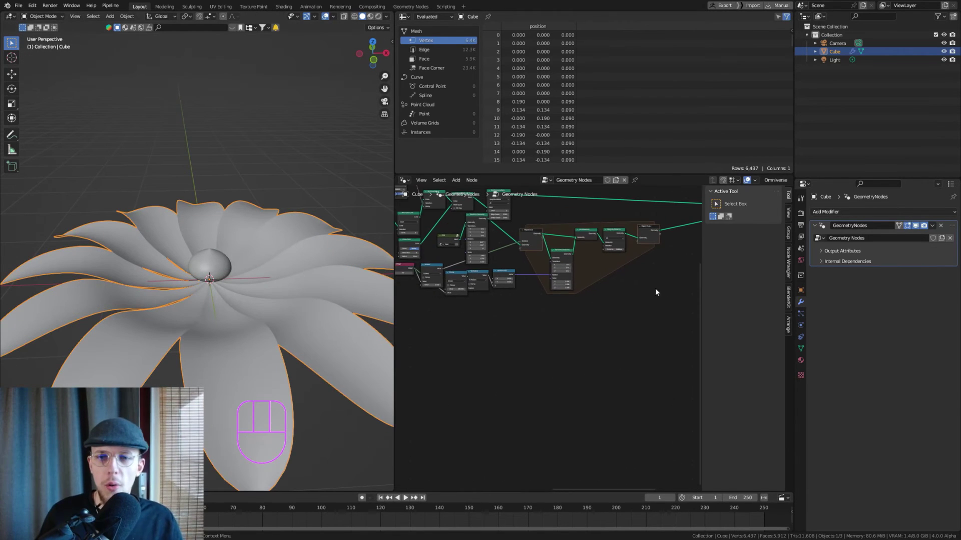
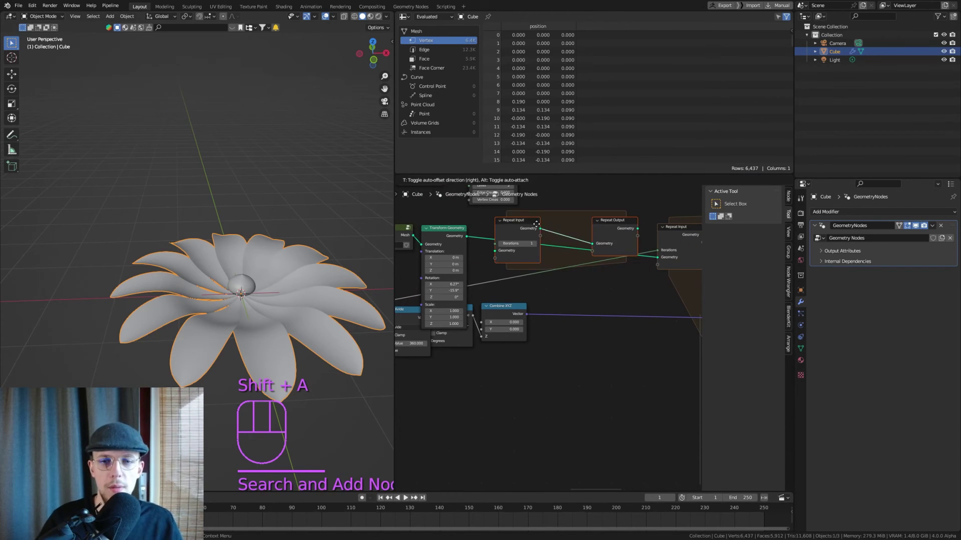
{"action": "left_click", "coordinate": [488, 249]}
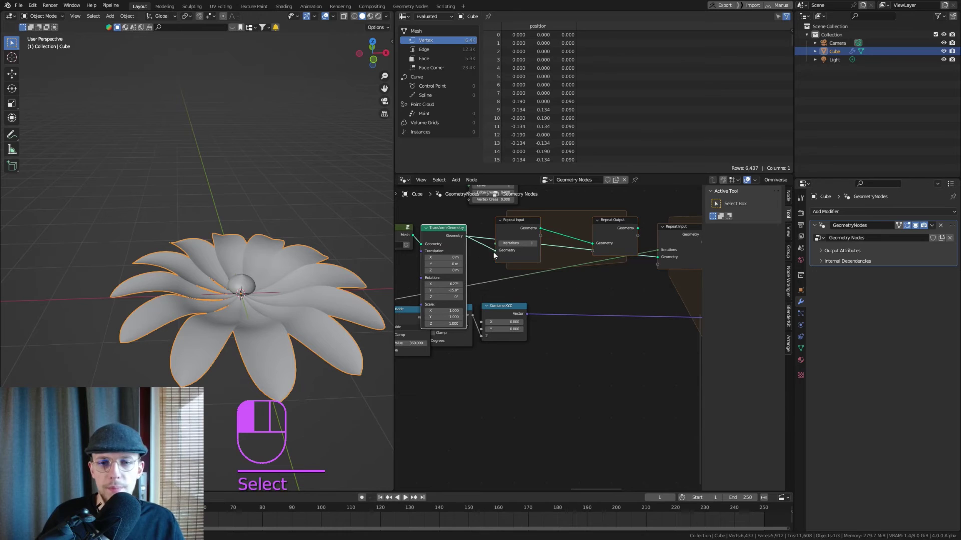
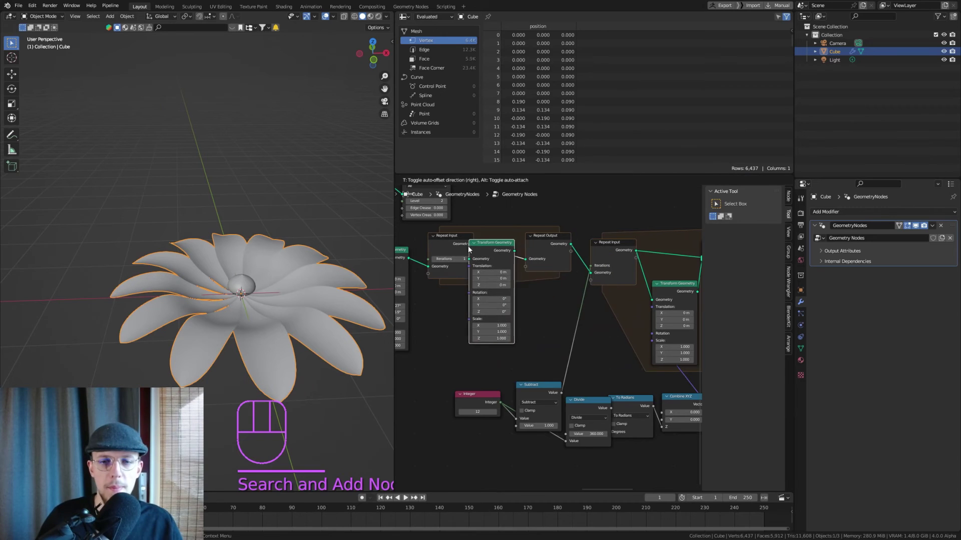
Chain Join Geometry and Merge by Distance after Transform Geometry in the new repeat zone
{"action": "key", "text": "shift+a"}
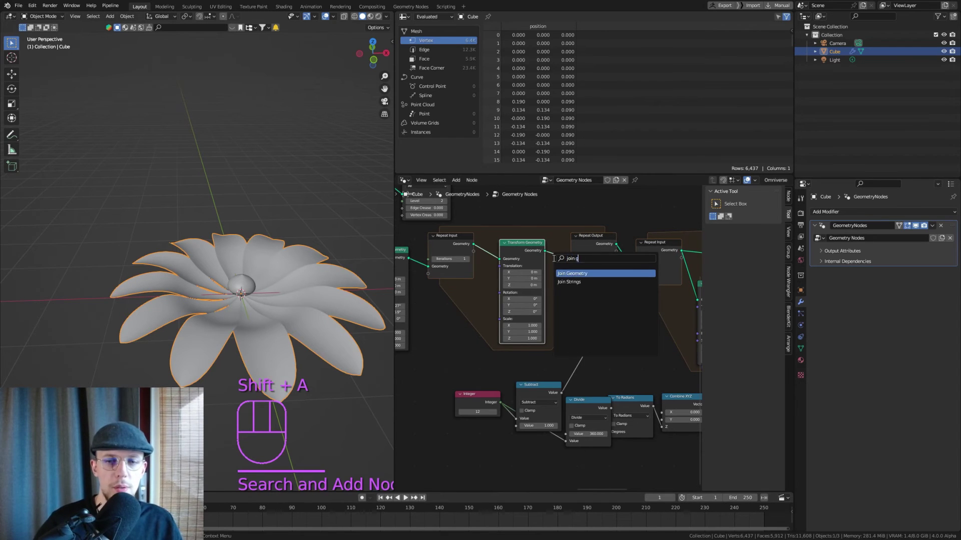
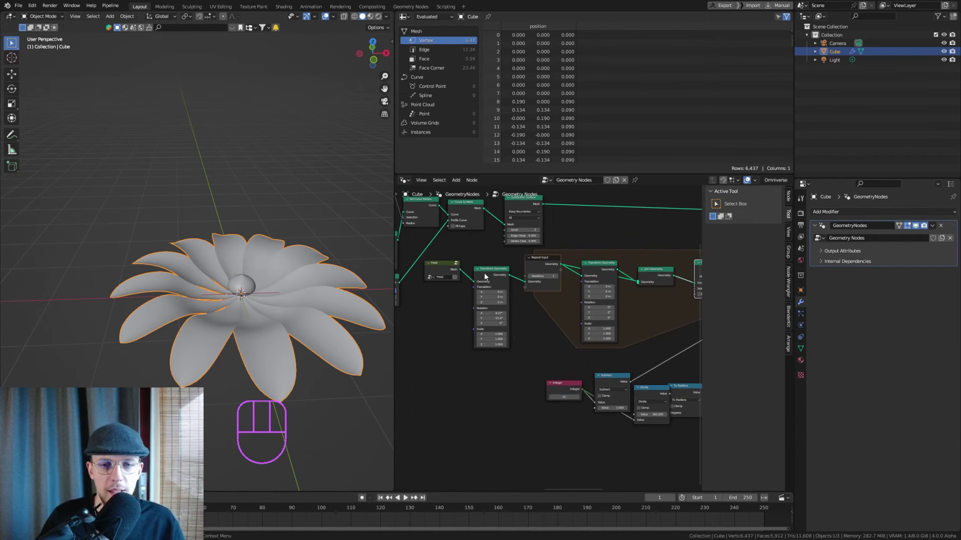
{"action": "left_click", "coordinate": [446, 268]}
{"action": "key", "text": "ctrl+z"}
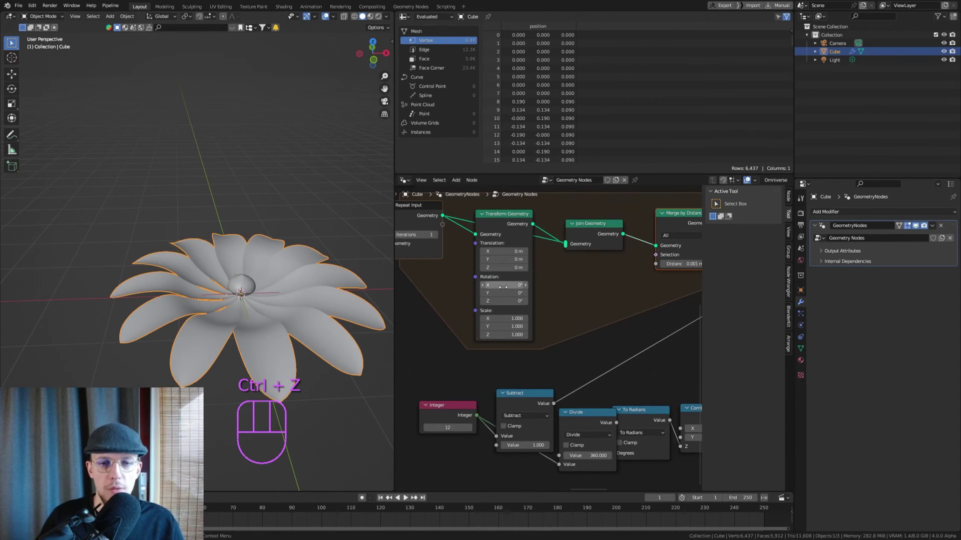
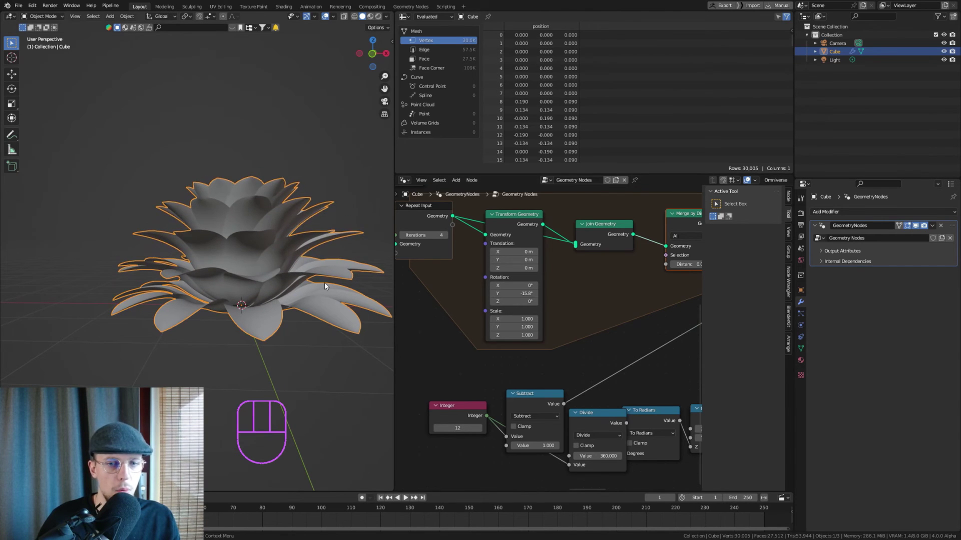
Set the loop's Transform Geometry to Scale 0.92, 0.66, 0.94 and Rotation Y -16.9° over four iterations
{"action": "left_click_drag", "start_coordinate": [259, 266], "coordinate": [260, 271]}
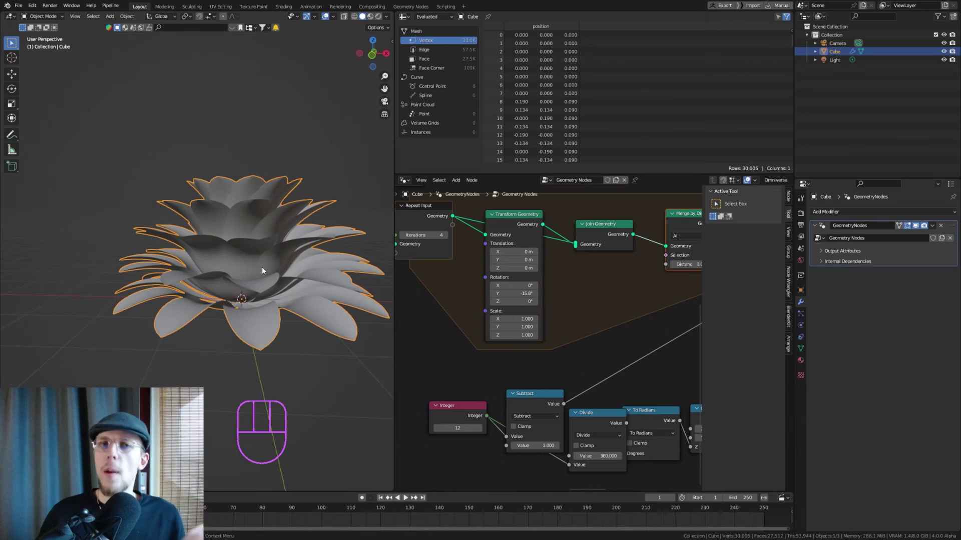
{"action": "left_click_drag", "start_coordinate": [262, 248], "coordinate": [269, 304]}
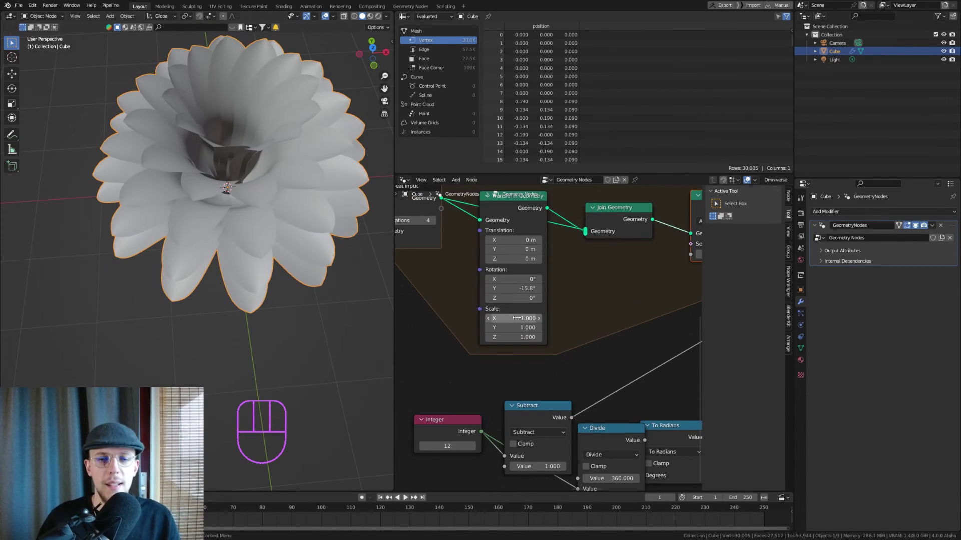
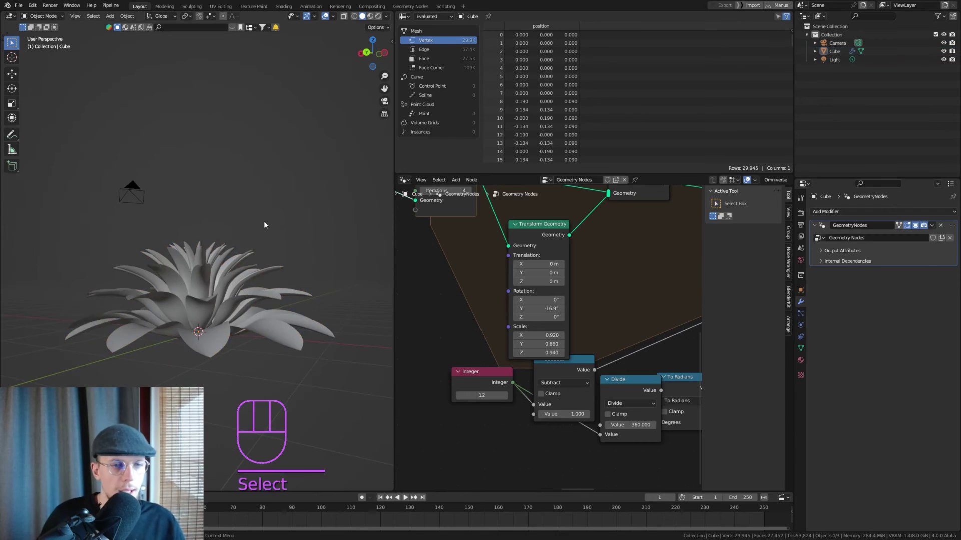
{"action": "middle_click", "coordinate": [211, 295]}
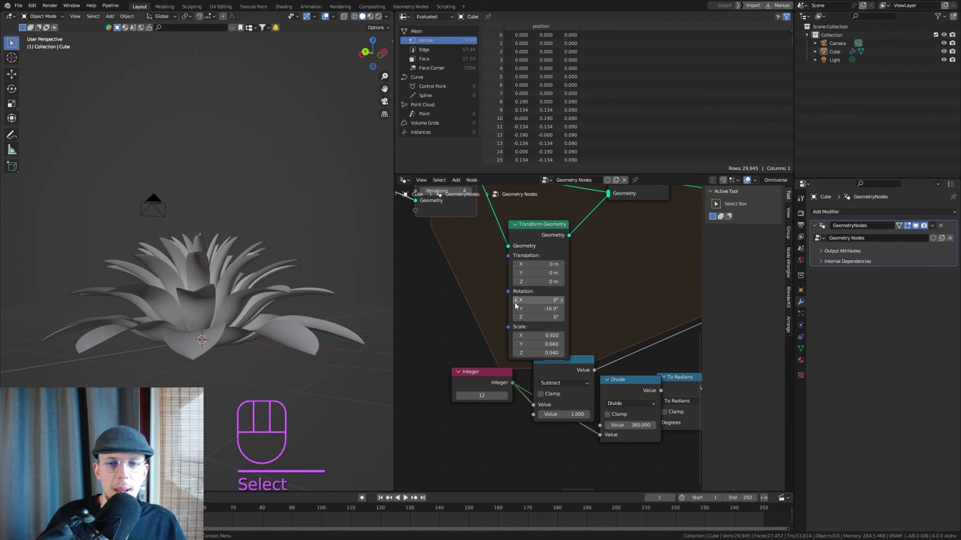
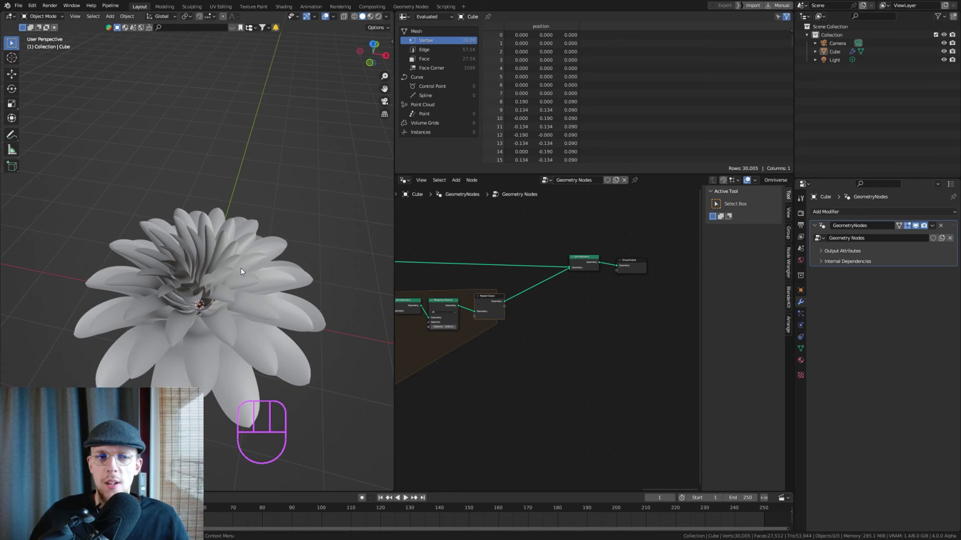
Add Set Position before Group Output, offset by Noise Texture through Vector Math Subtract 0.5
{"action": "left_click_drag", "start_coordinate": [237, 320], "coordinate": [234, 297]}
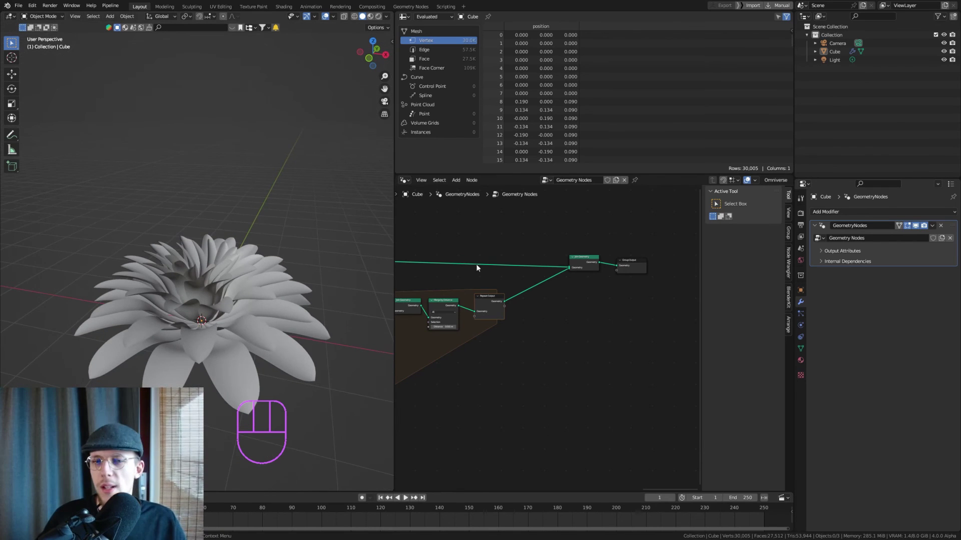
{"action": "key", "text": "shift+a"}
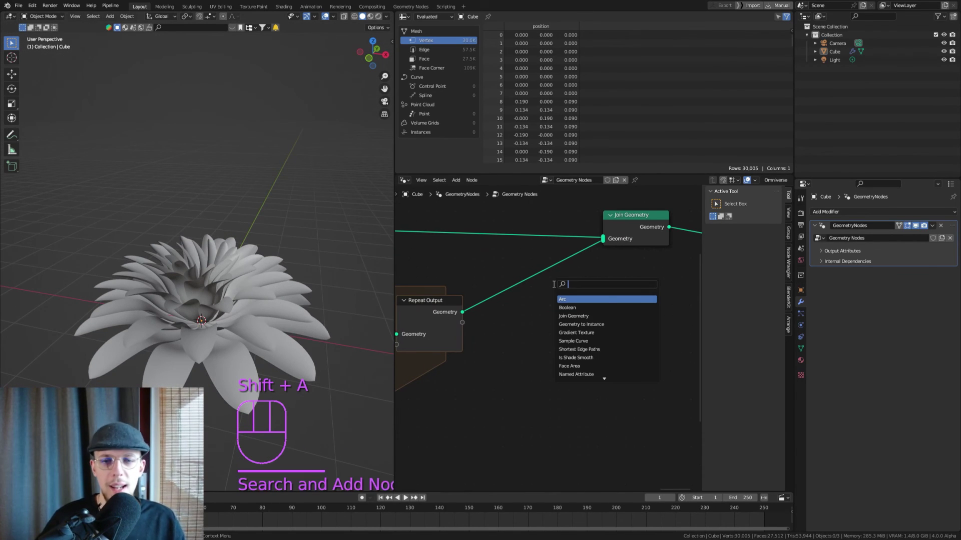
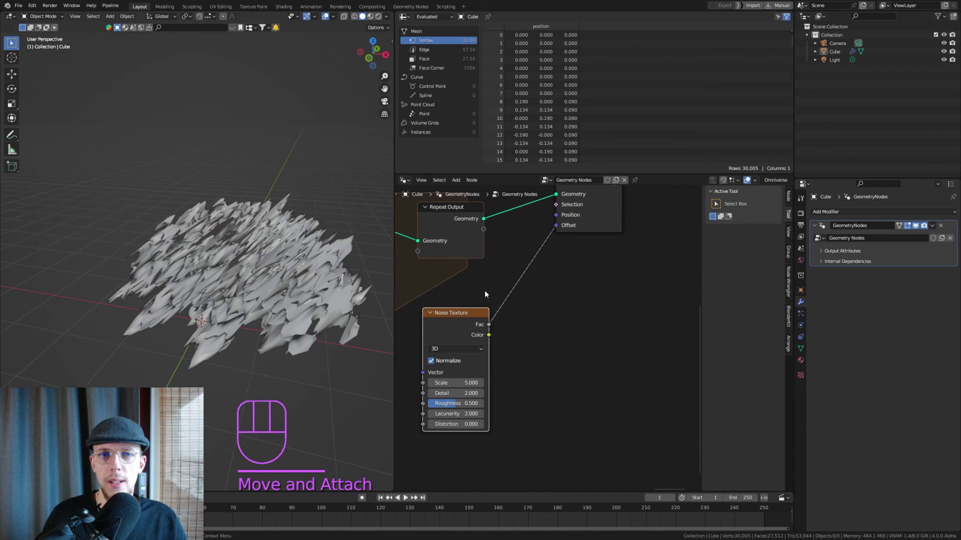
{"action": "key", "text": "shift+a"}
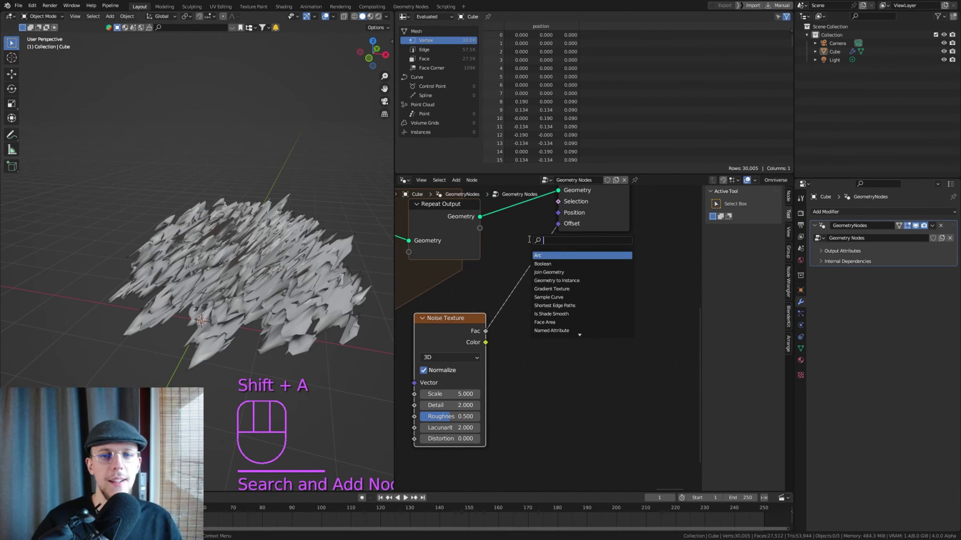
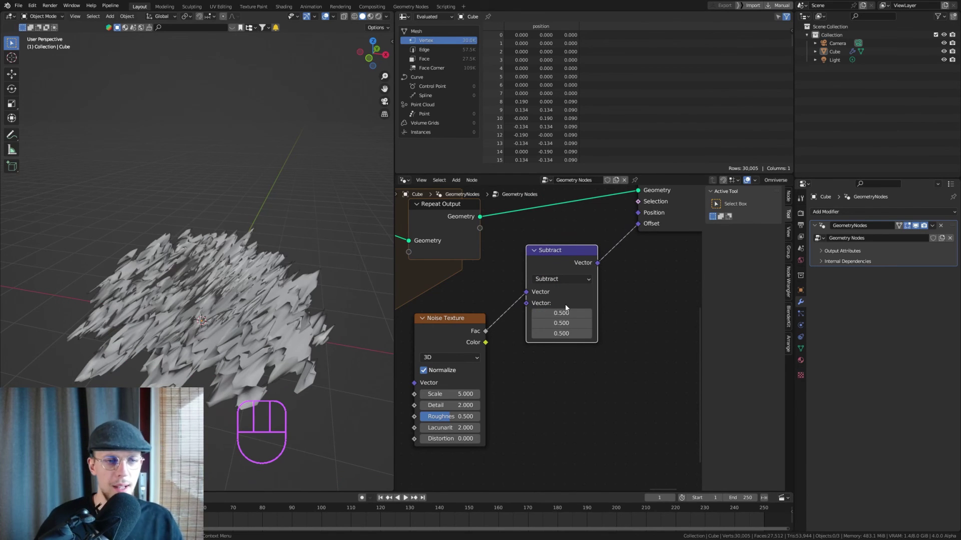
{"action": "left_click_drag", "start_coordinate": [179, 304], "coordinate": [209, 288]}
Frame the distorted, shard-like flower in the viewport from the front
{"action": "middle_click", "coordinate": [212, 288]}
{"action": "left_click_drag", "start_coordinate": [243, 292], "coordinate": [253, 281]}
{"action": "key", "text": "Up"}
{"action": "key", "text": "KP_1"}
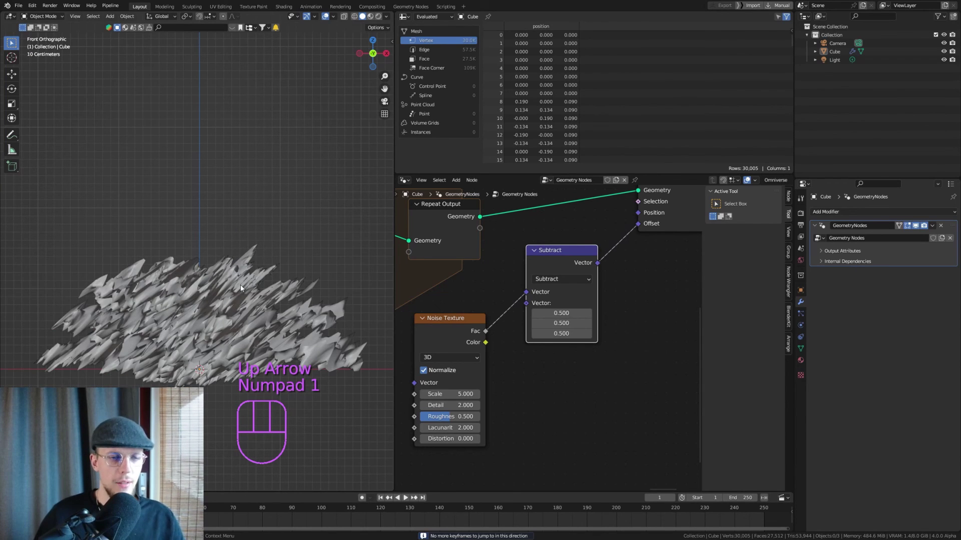